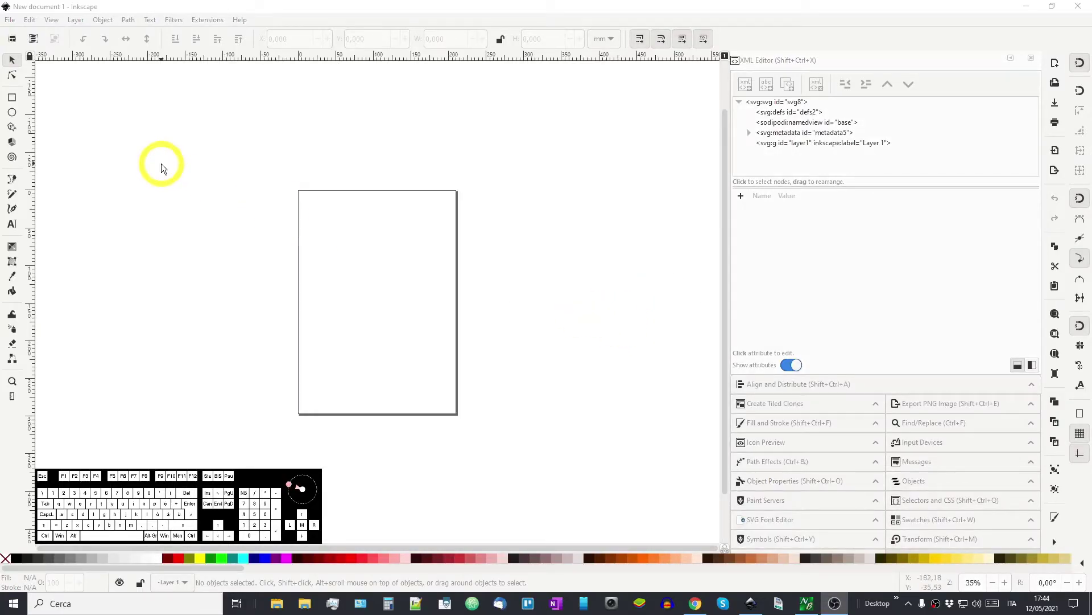
Step: Browse the Edit menu of the blank document and dismiss it without choosing a command
{"action": "left_click", "coordinate": [33, 24]}
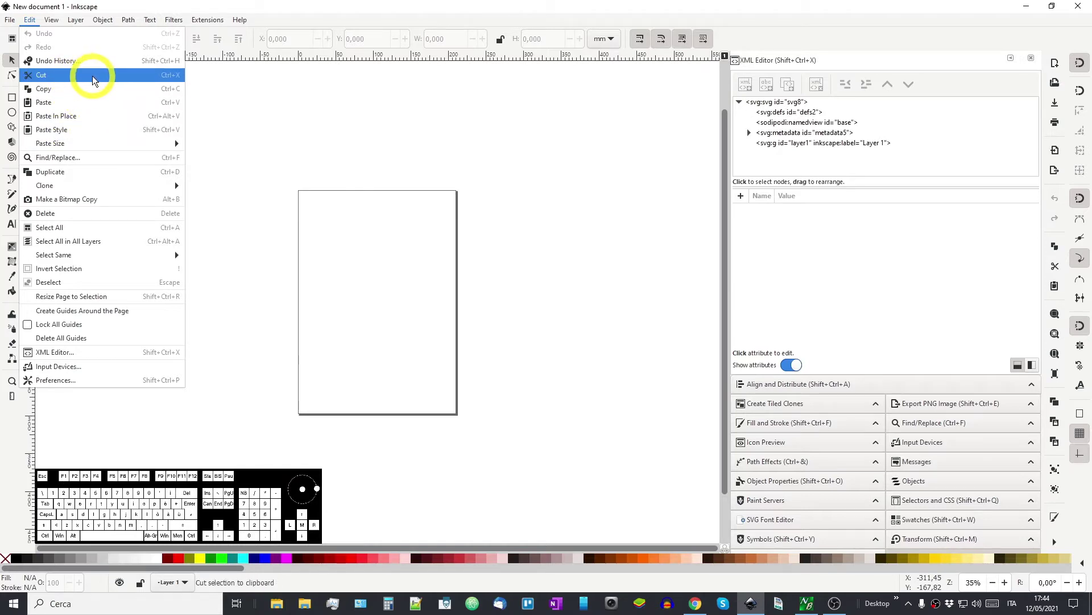
{"action": "left_click", "coordinate": [590, 297]}
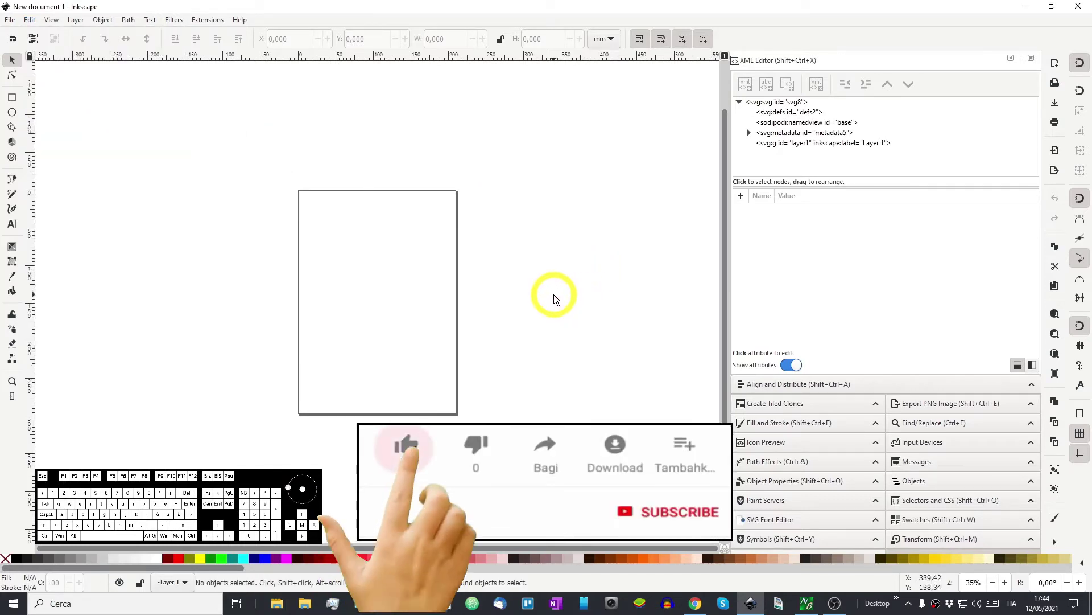
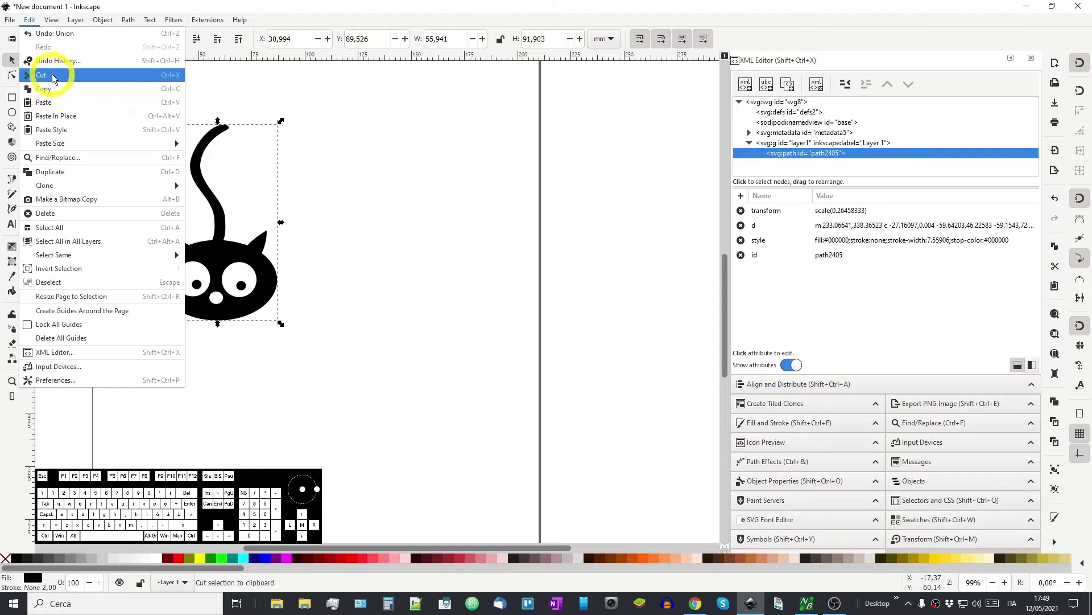
Step: Cut the cat silhouette and paste it back as a single path on the left of the page
{"action": "left_click", "coordinate": [77, 81]}
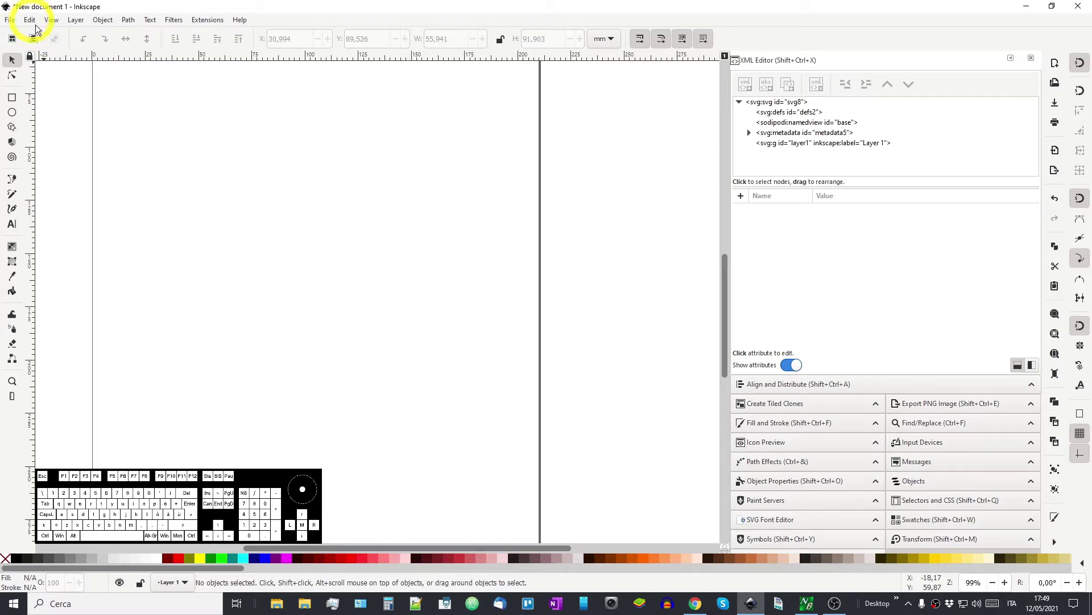
{"action": "left_click", "coordinate": [35, 26]}
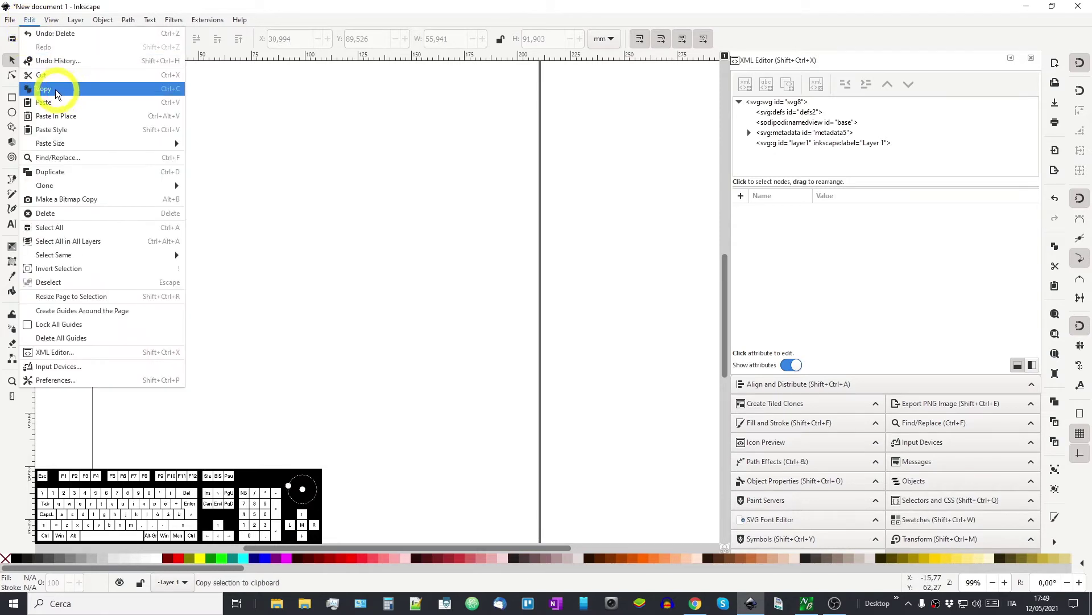
{"action": "left_click", "coordinate": [57, 109]}
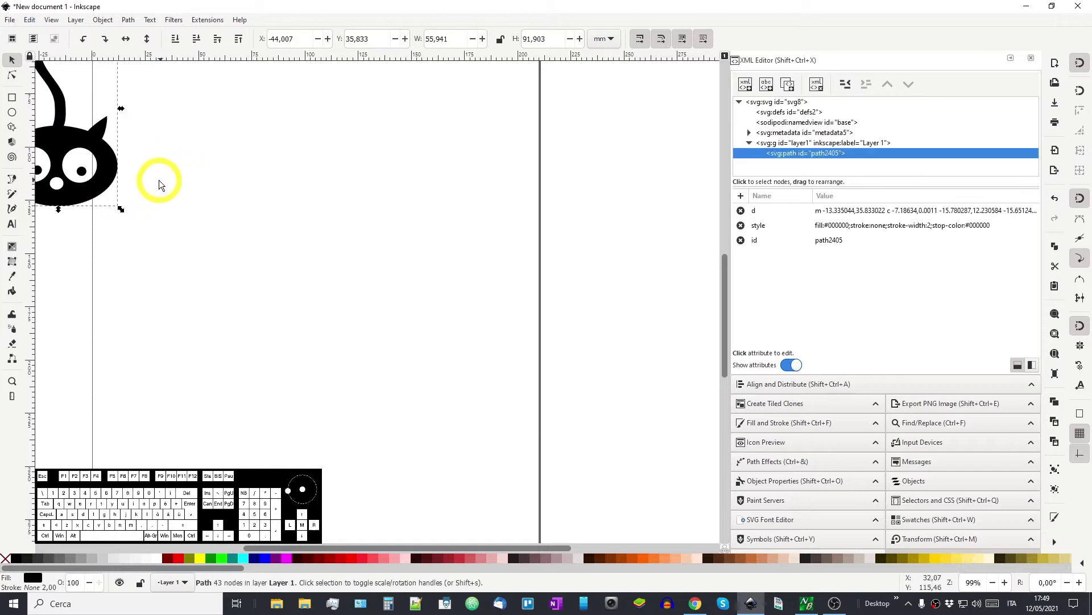
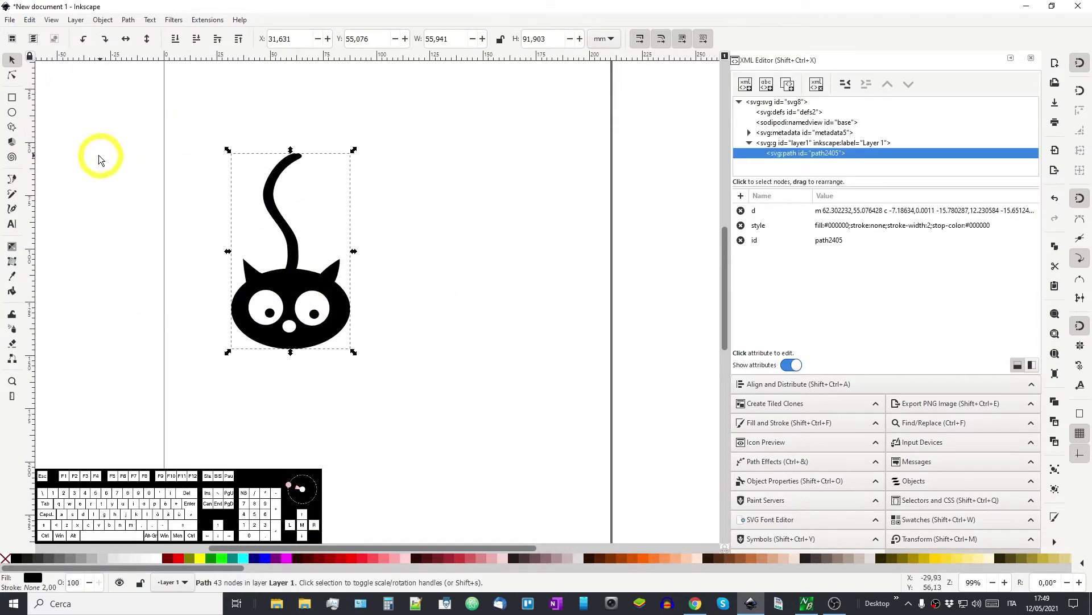
{"action": "left_click", "coordinate": [37, 25]}
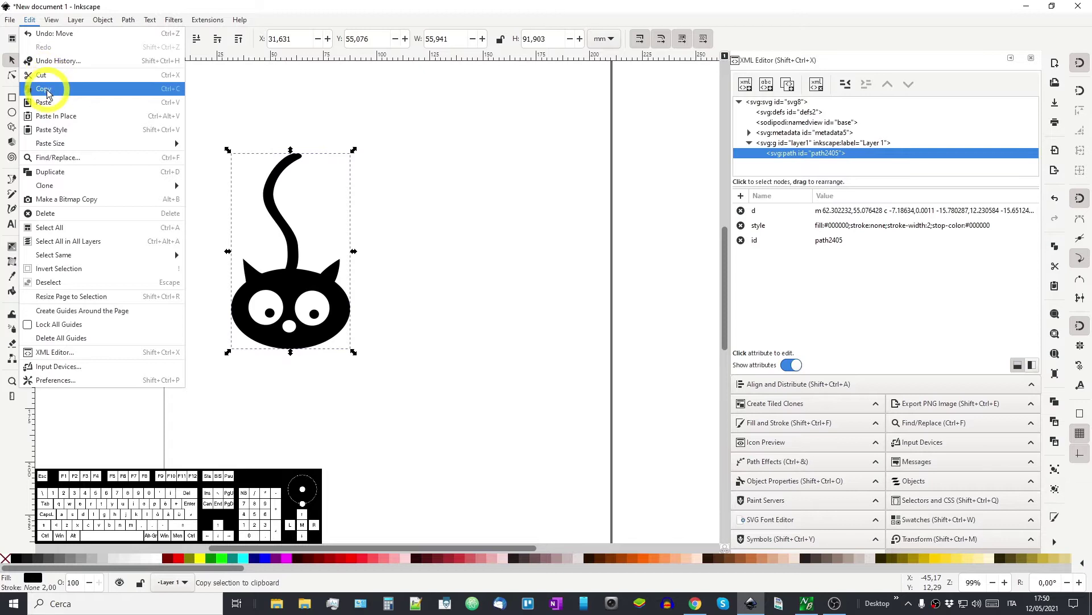
Step: Copy and paste a second cat beside the original, then Ctrl+C/Ctrl+V a third cat below it
{"action": "left_click", "coordinate": [53, 95]}
{"action": "left_click", "coordinate": [36, 23]}
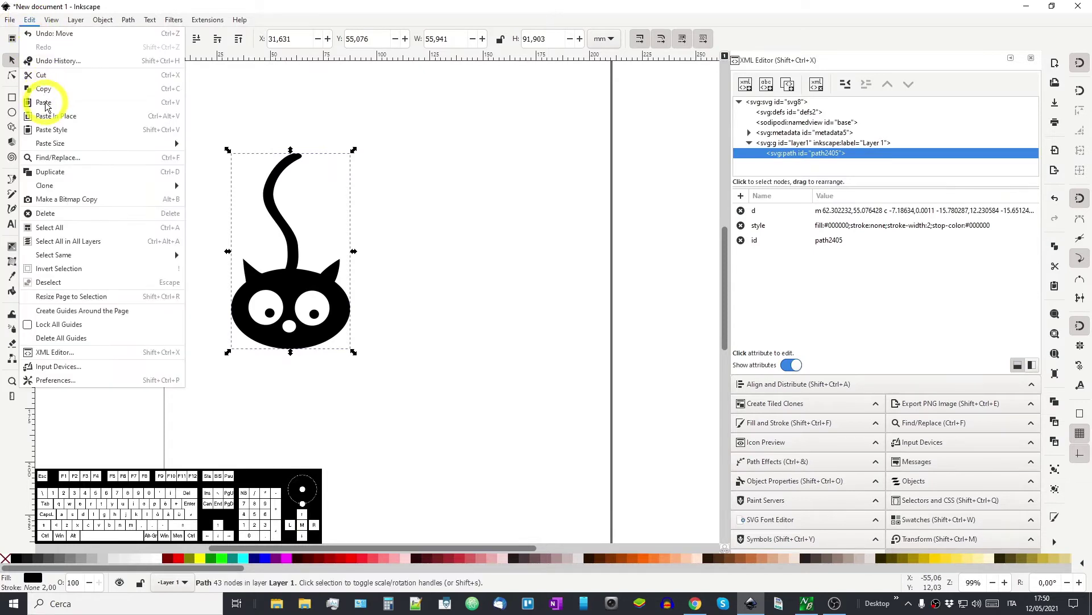
{"action": "left_click", "coordinate": [51, 108]}
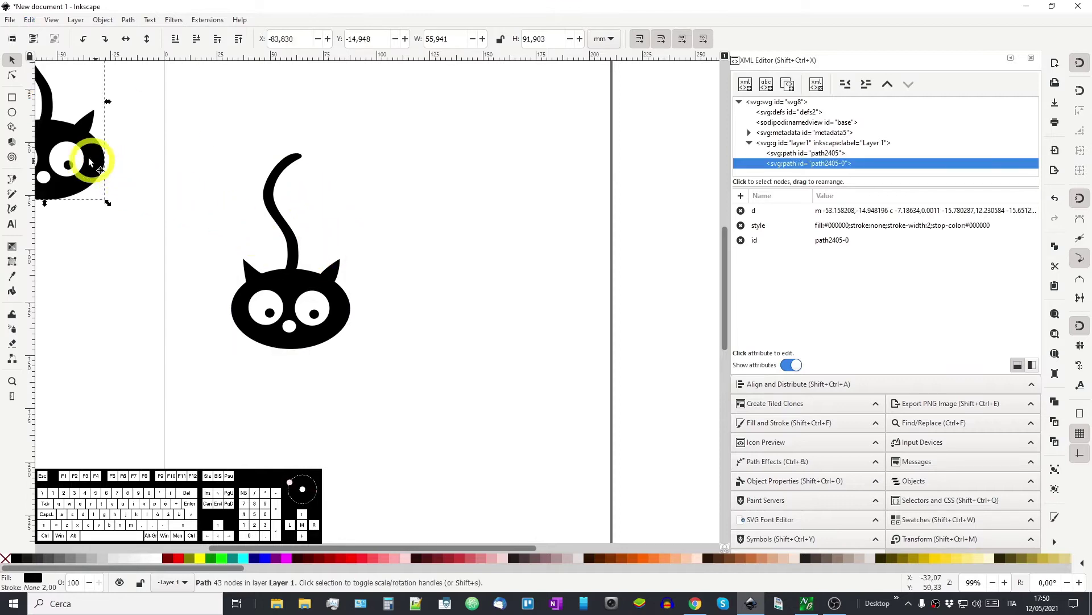
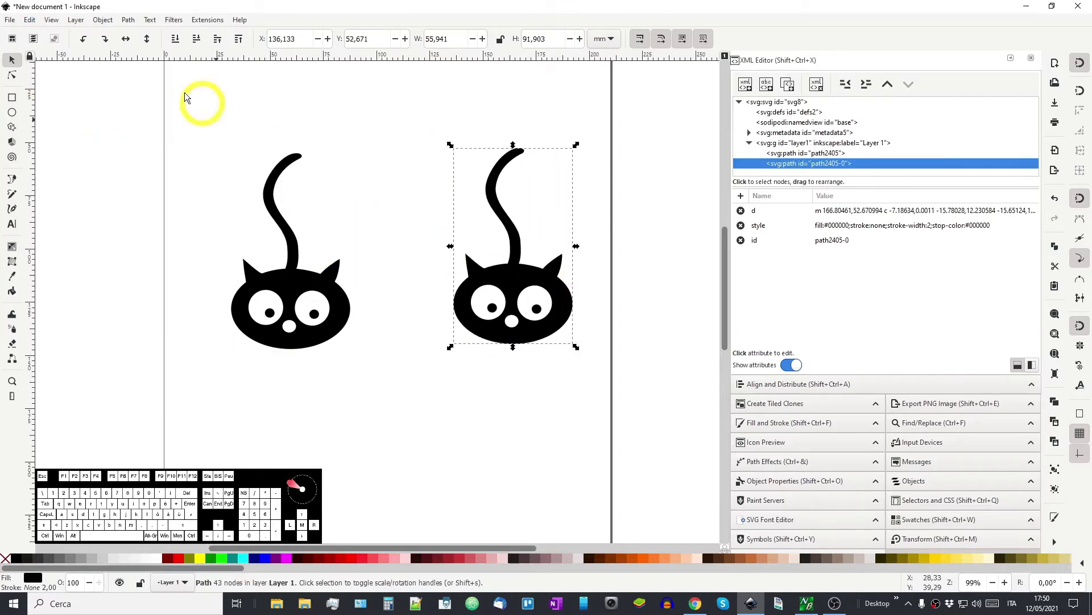
{"action": "left_click", "coordinate": [33, 25]}
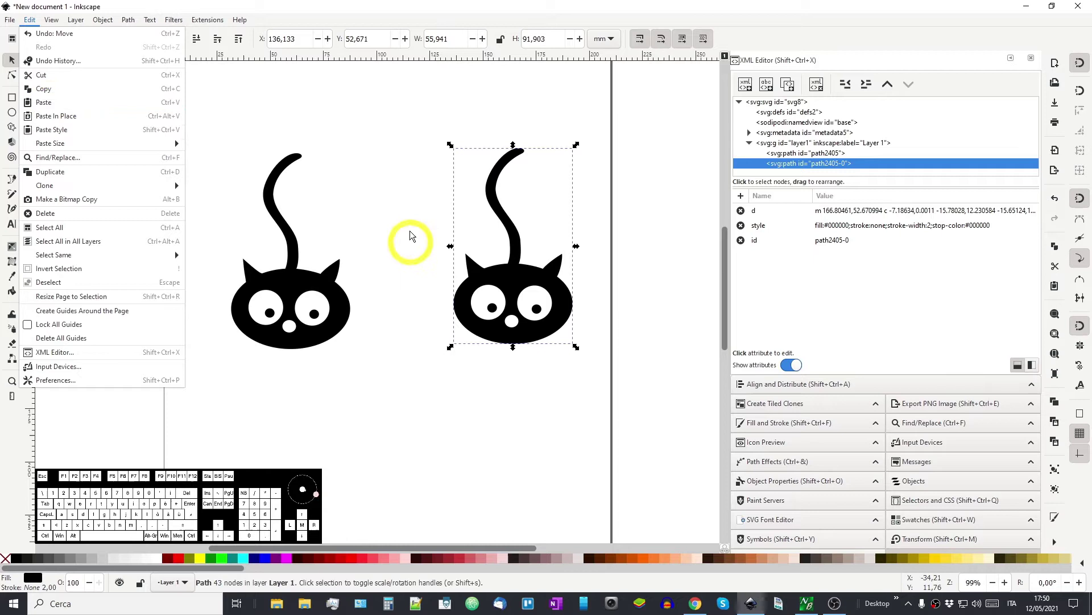
{"action": "left_click_drag", "start_coordinate": [379, 170], "coordinate": [379, 170]}
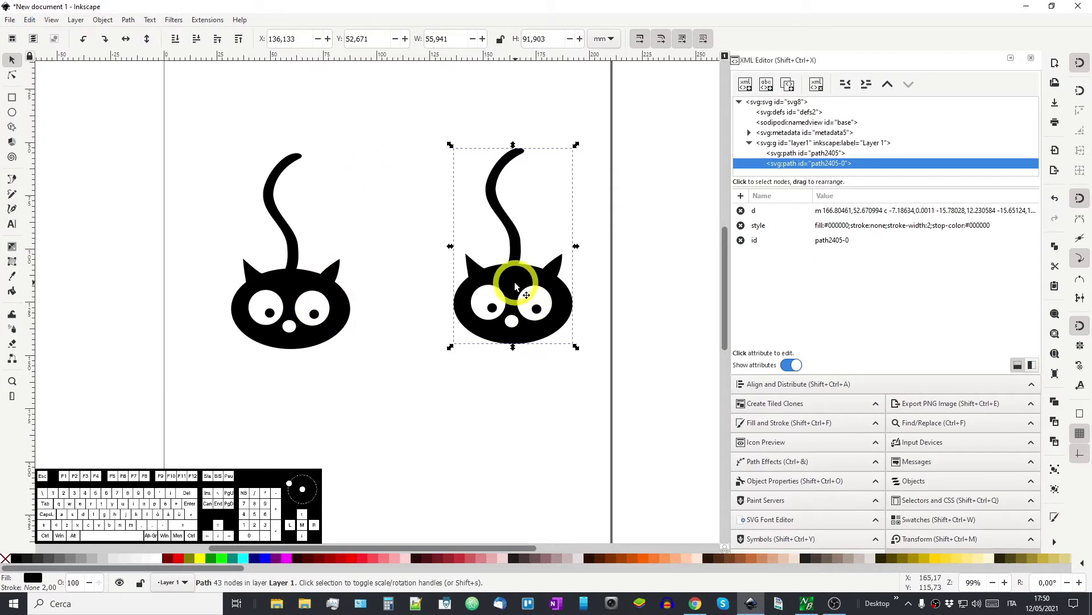
{"action": "key", "text": "ctrl+c"}
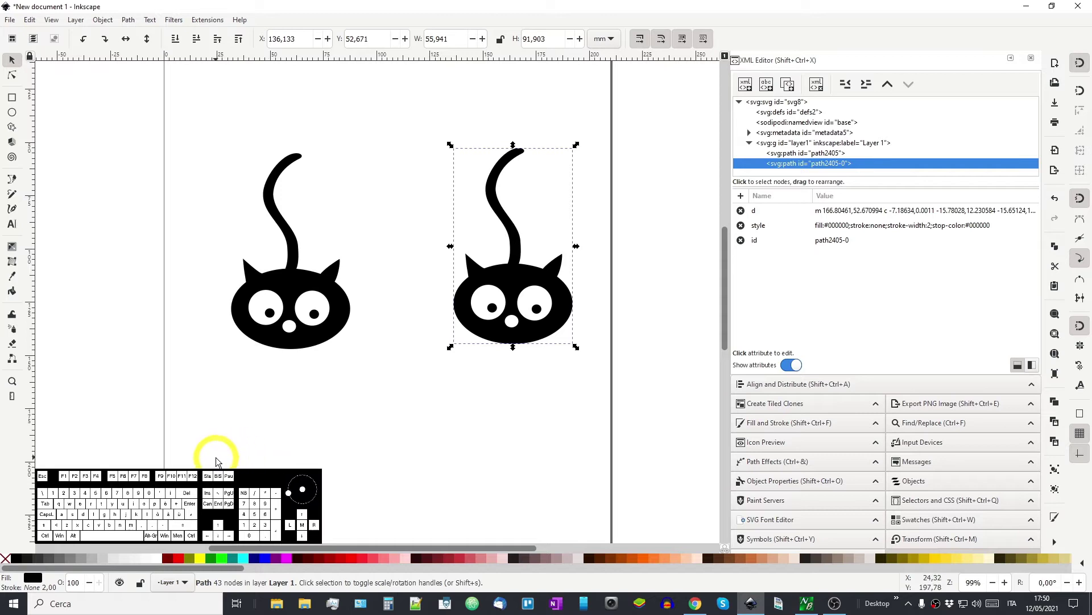
{"action": "key", "text": "ctrl+v"}
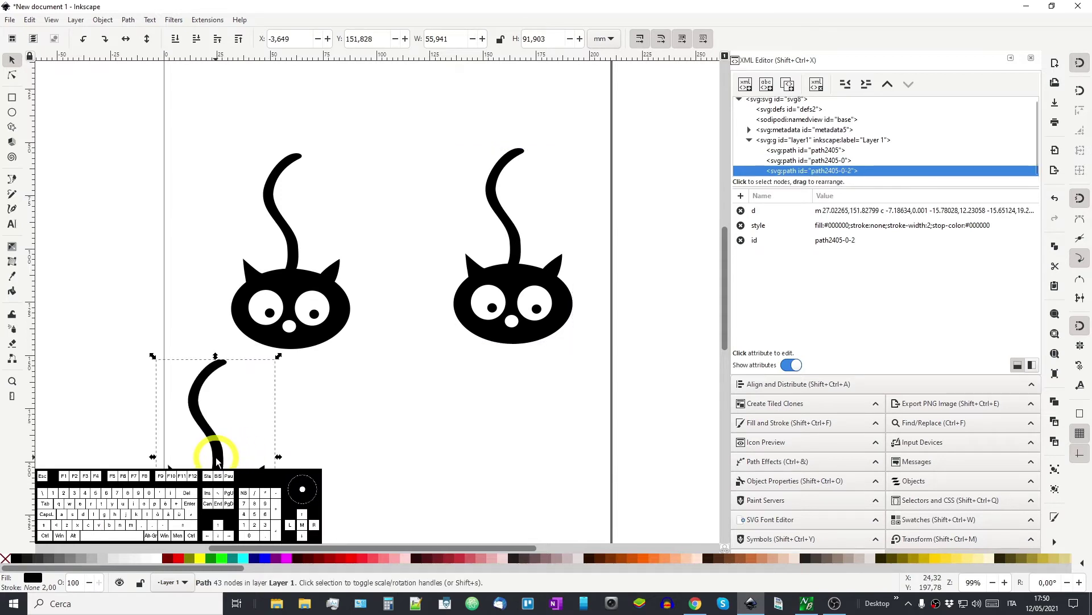
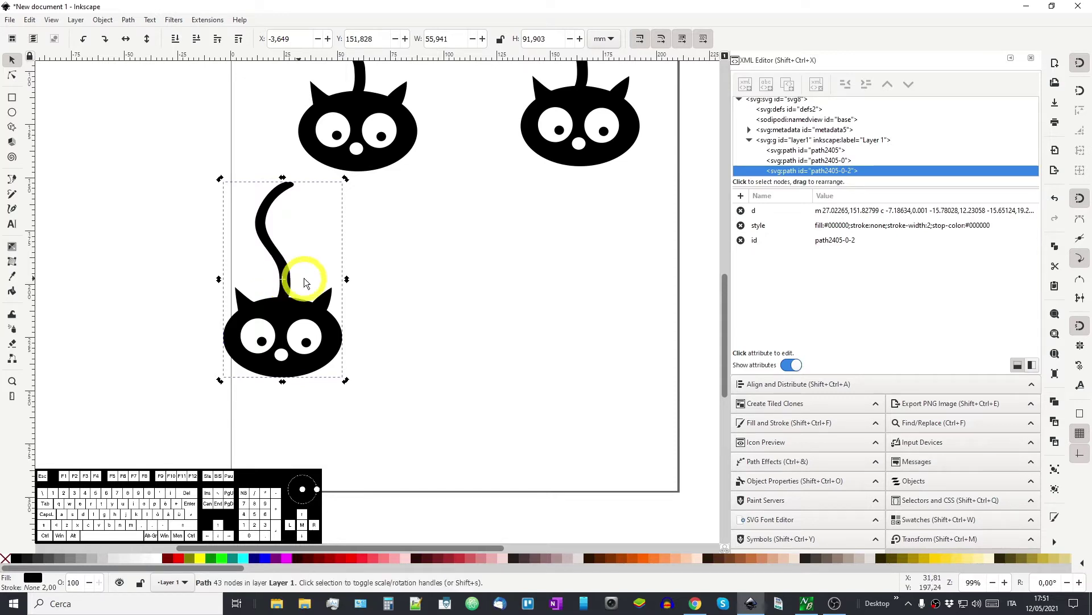
Step: Select the right cat, move it to the lower row and Paste In Place a copy at its old top-right spot
{"action": "left_click", "coordinate": [603, 137]}
{"action": "middle_click", "coordinate": [441, 262]}
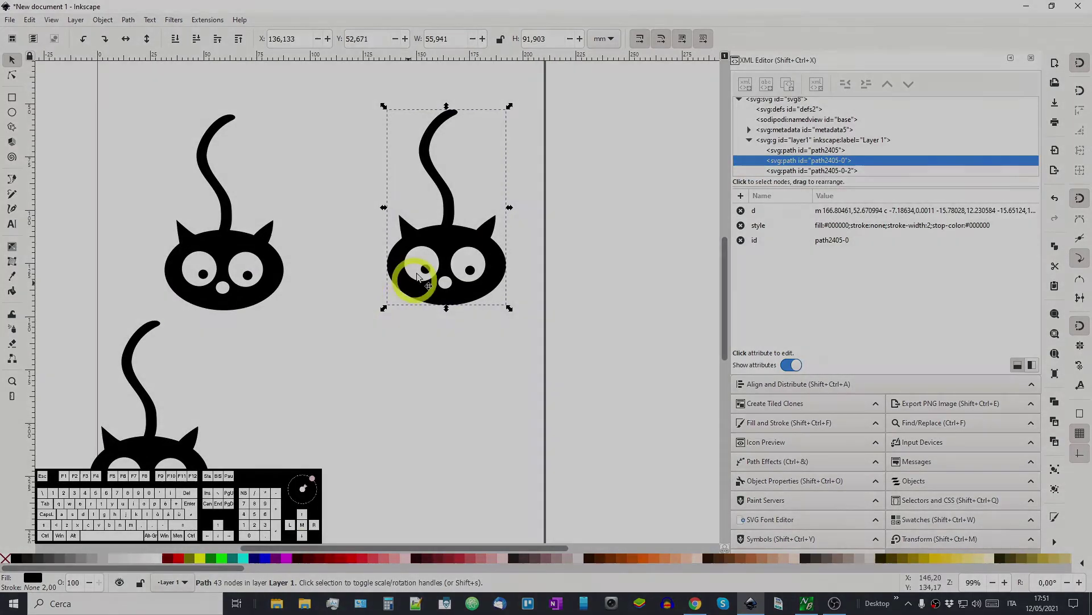
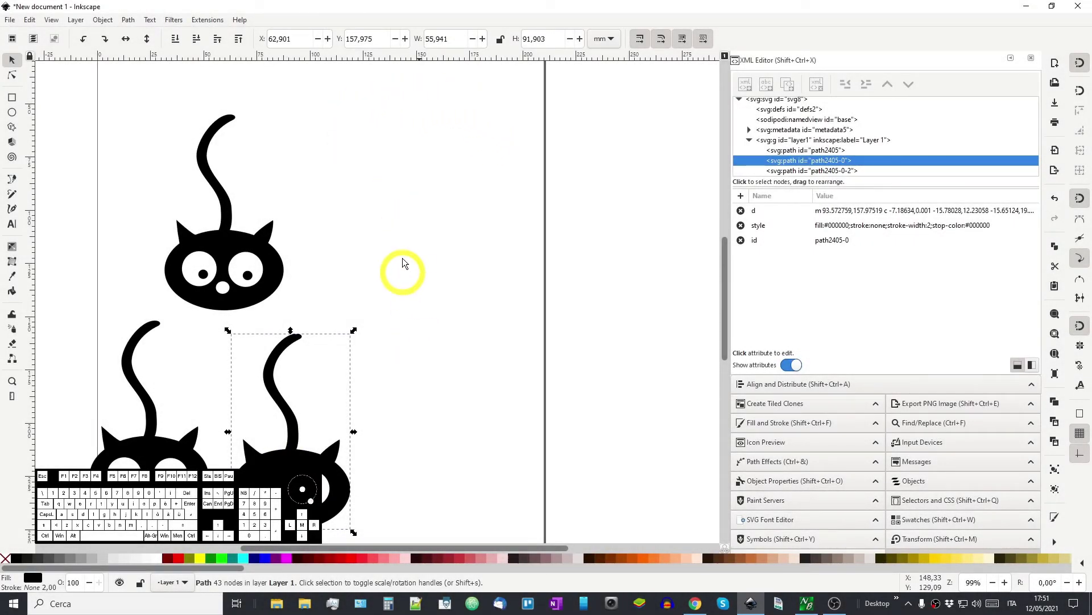
{"action": "left_click", "coordinate": [37, 28]}
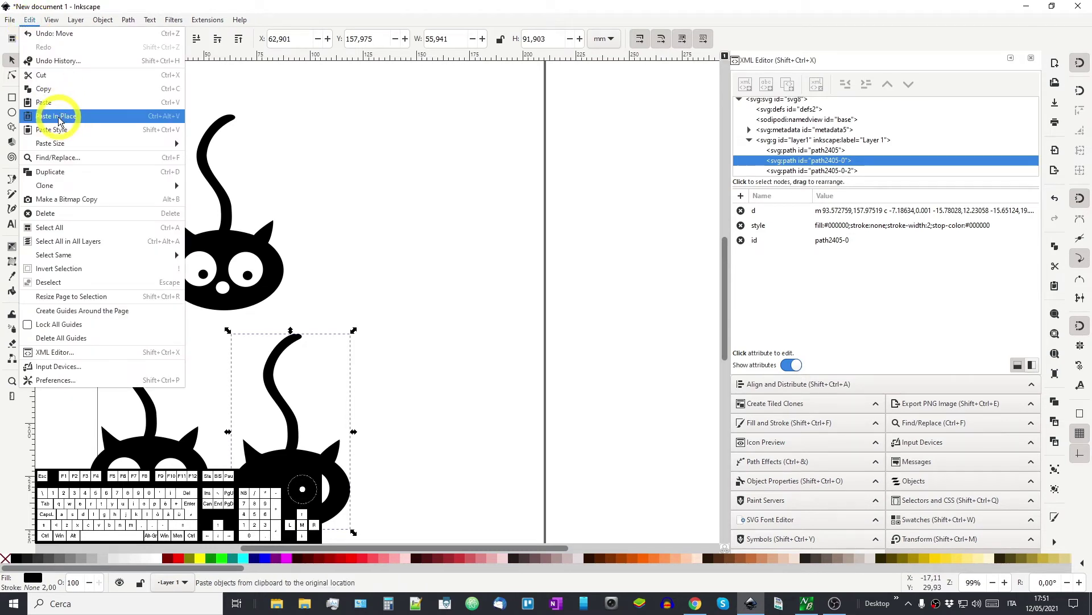
{"action": "left_click", "coordinate": [64, 123]}
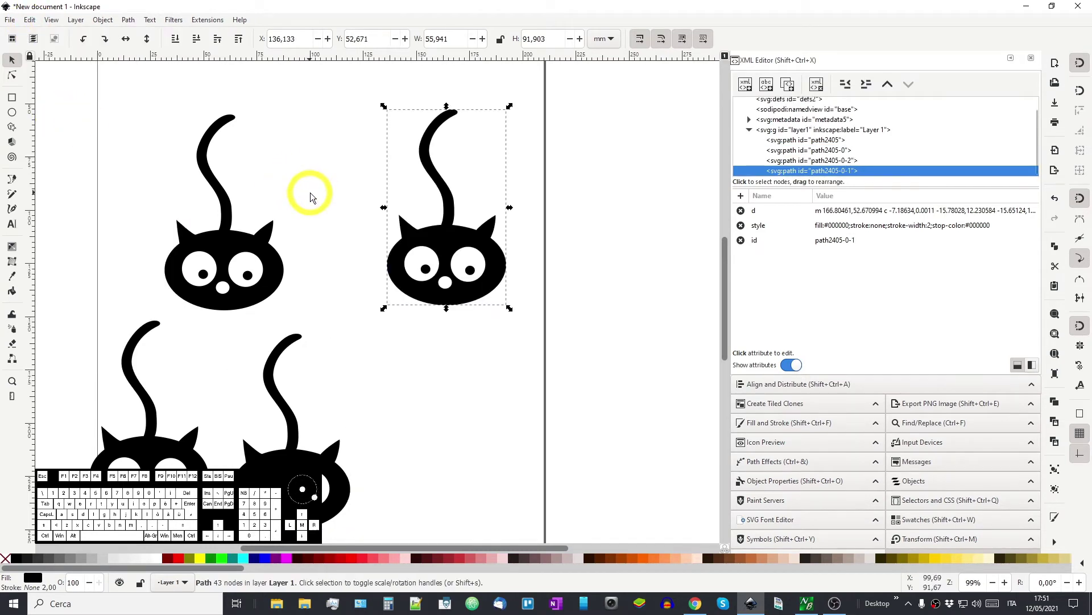
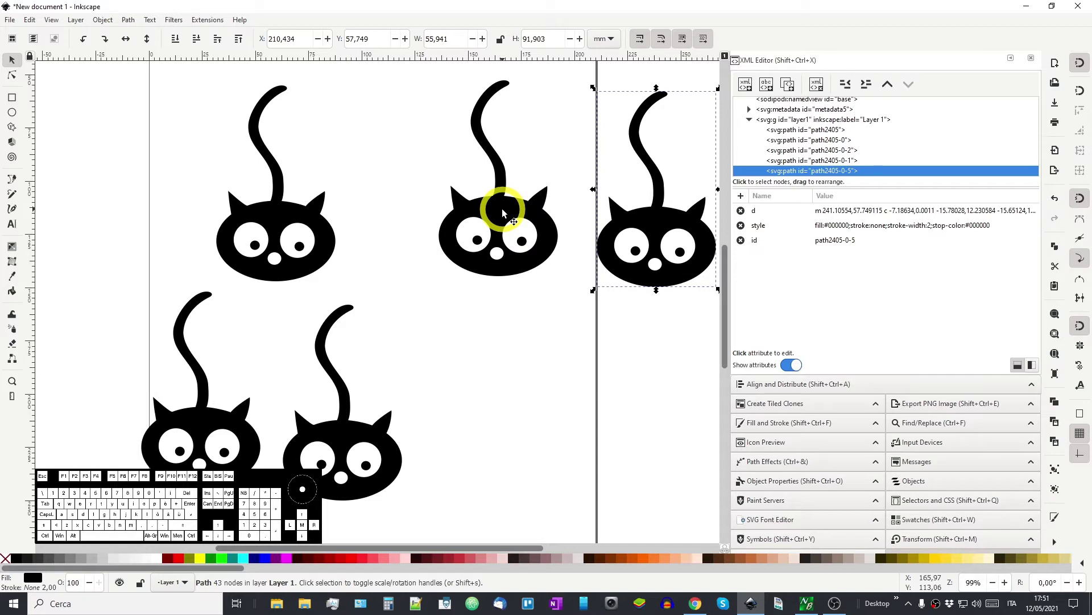
Step: Duplicate the top middle cat via its context menu to fill the lower-right spot
{"action": "left_click", "coordinate": [507, 216]}
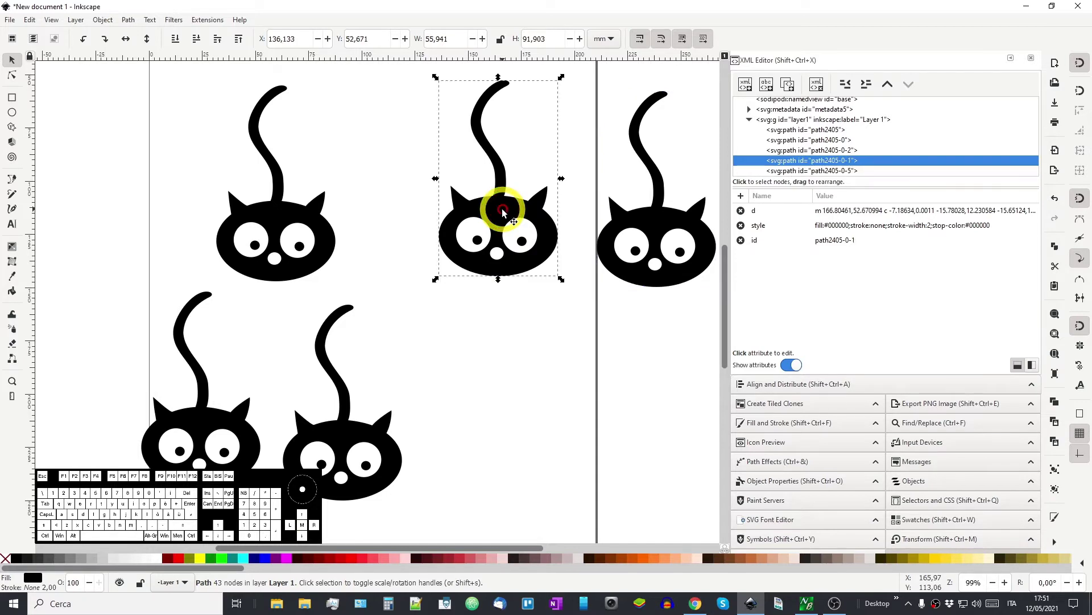
{"action": "right_click", "coordinate": [507, 216]}
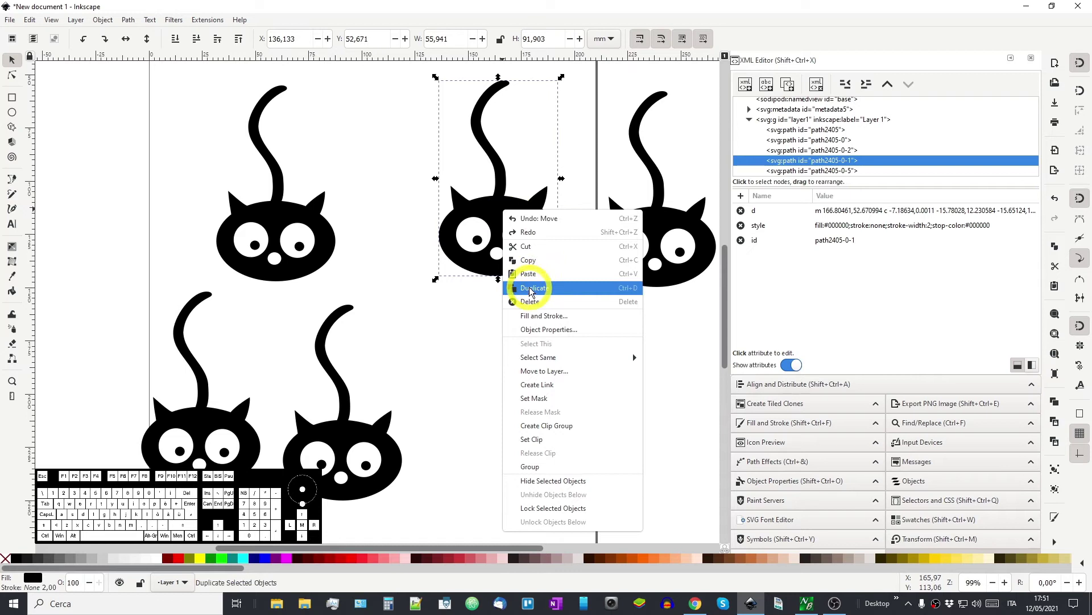
{"action": "left_click", "coordinate": [549, 295]}
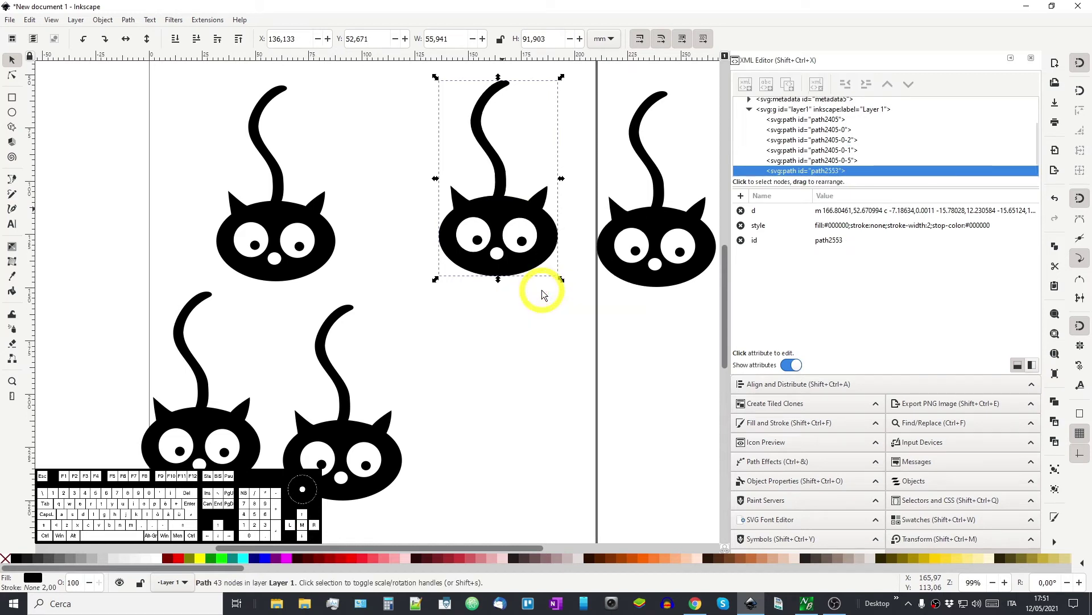
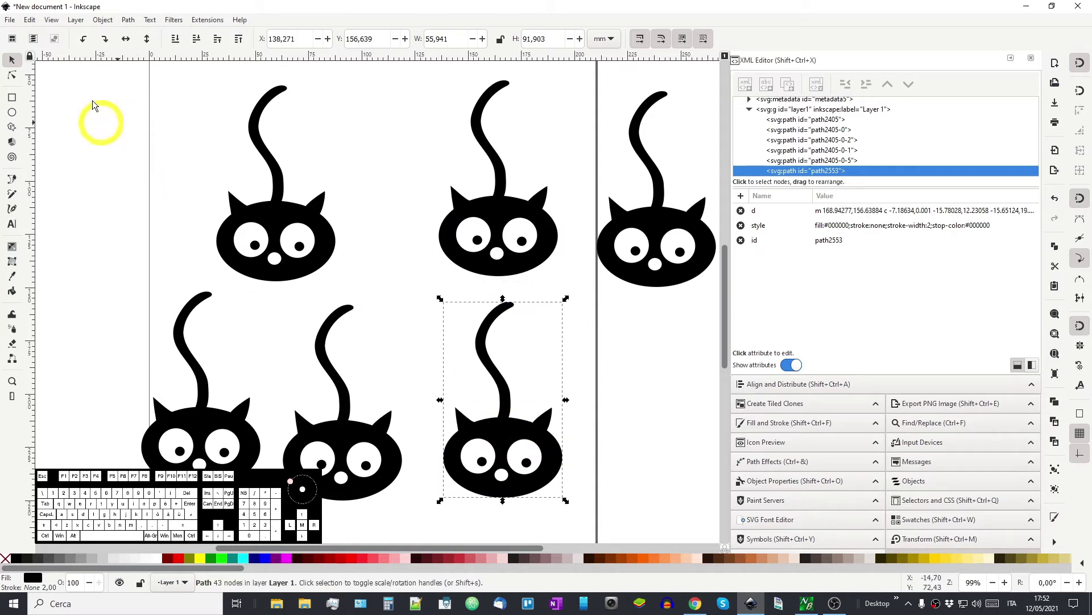
{"action": "left_click", "coordinate": [40, 26]}
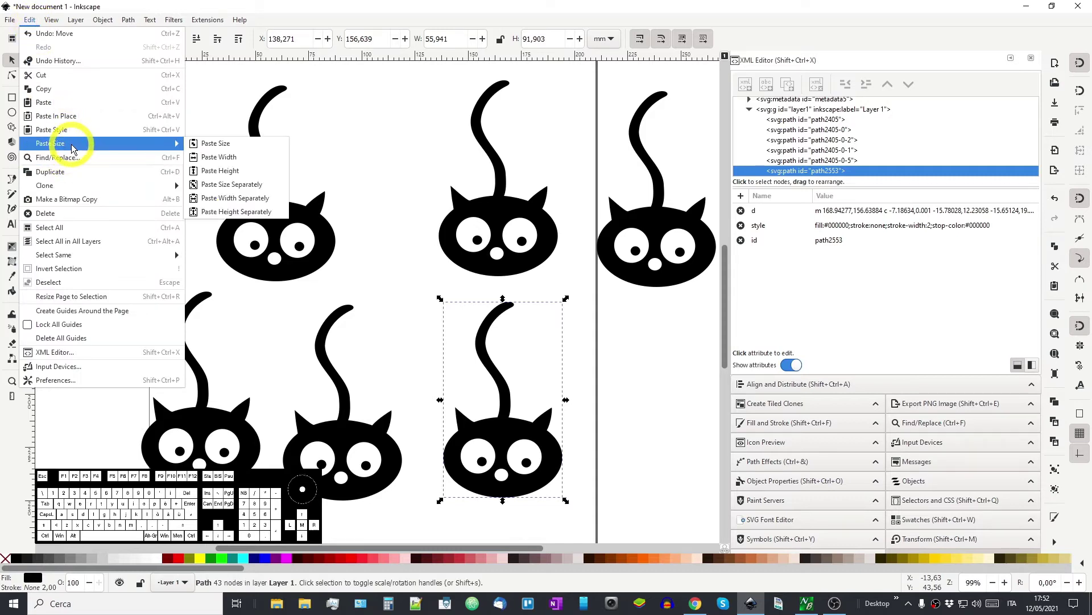
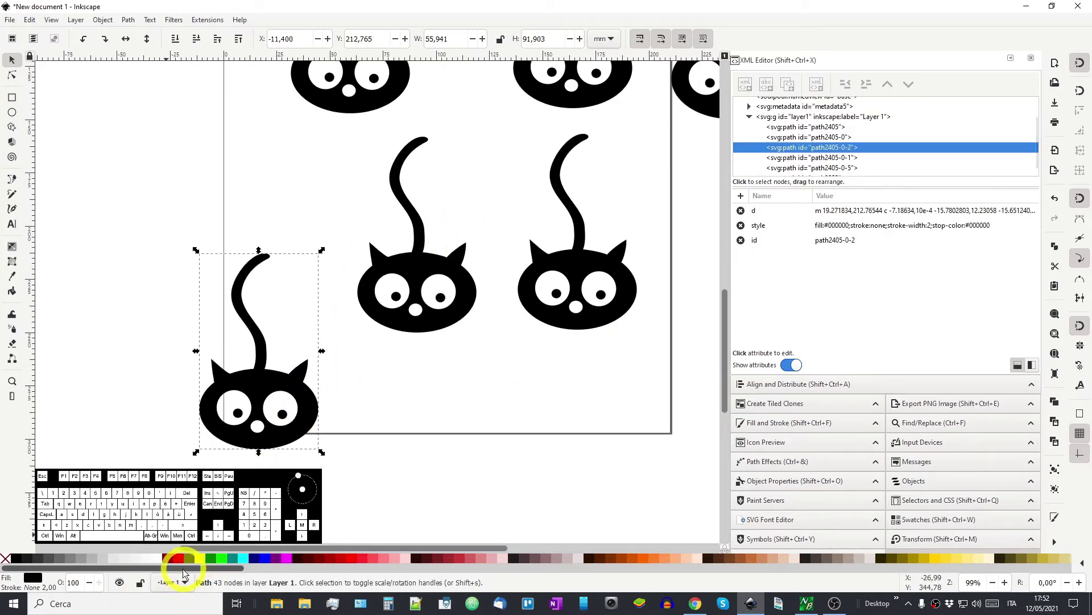
Step: Make the lower-left cat red with a 2 mm dark stroke in Fill and Stroke, then copy it as the style reference
{"action": "left_click", "coordinate": [184, 565]}
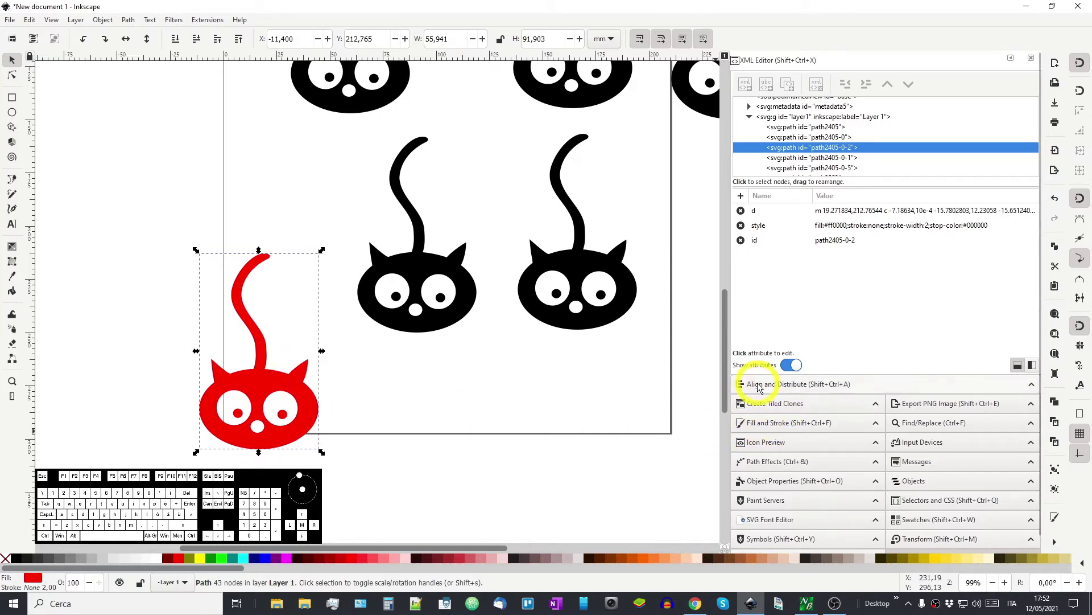
{"action": "left_click", "coordinate": [783, 427]}
{"action": "left_click", "coordinate": [884, 88]}
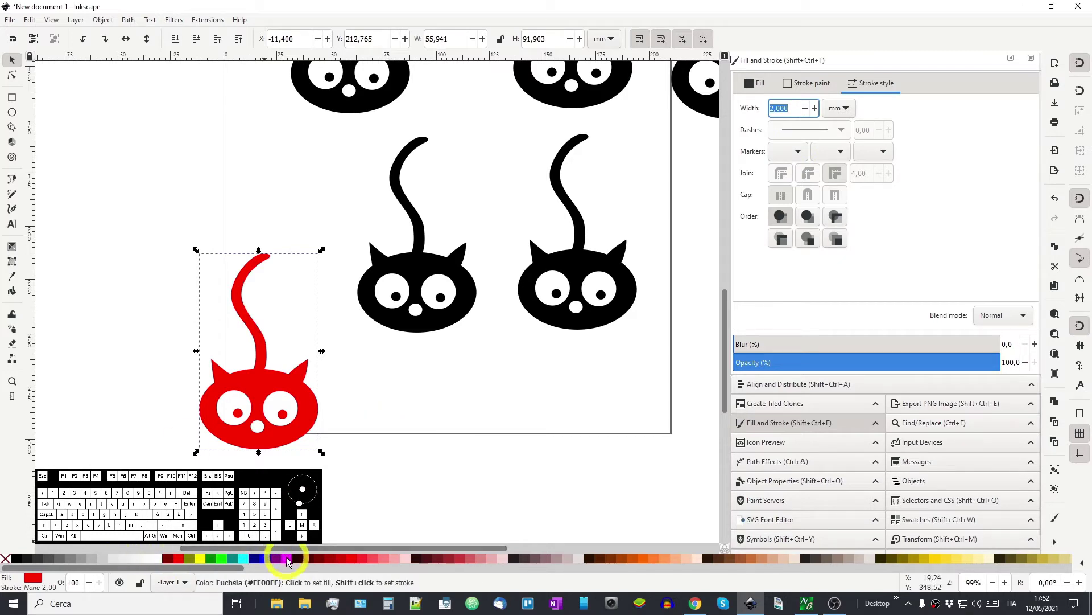
{"action": "left_click", "coordinate": [314, 562]}
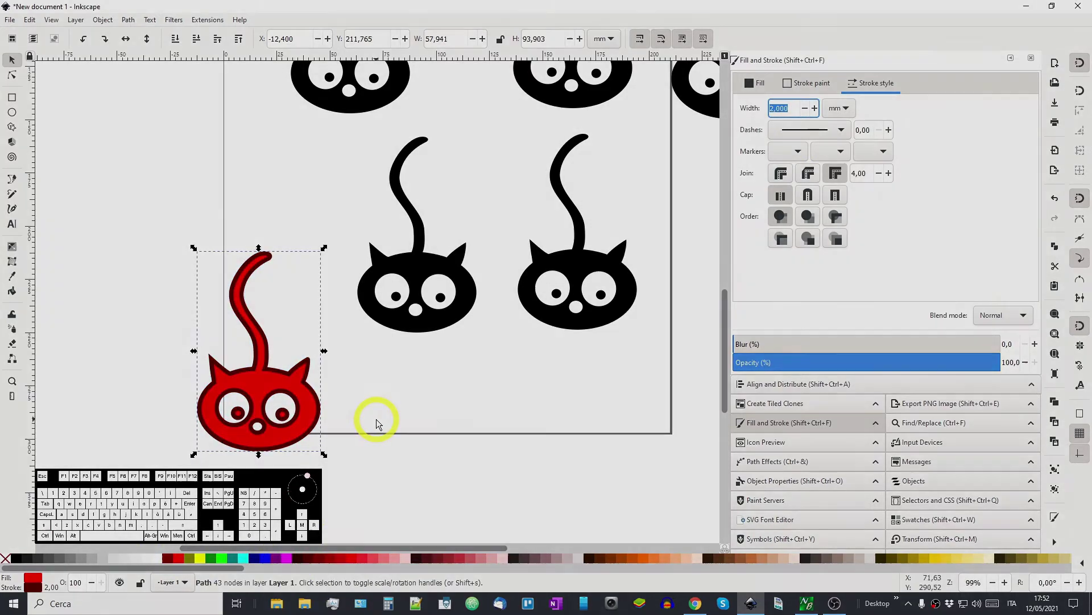
{"action": "key", "text": "space"}
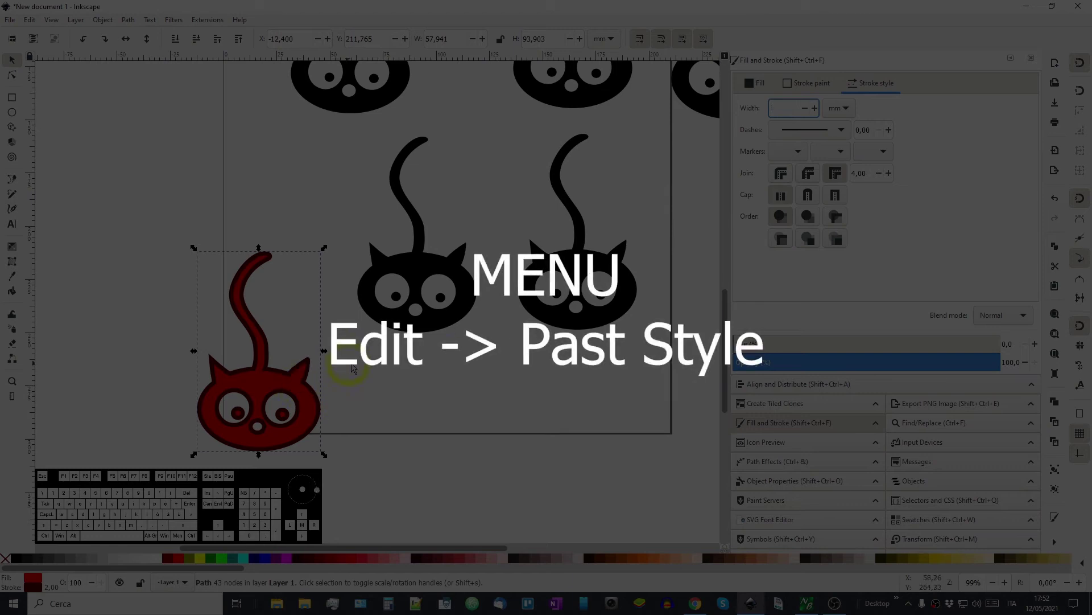
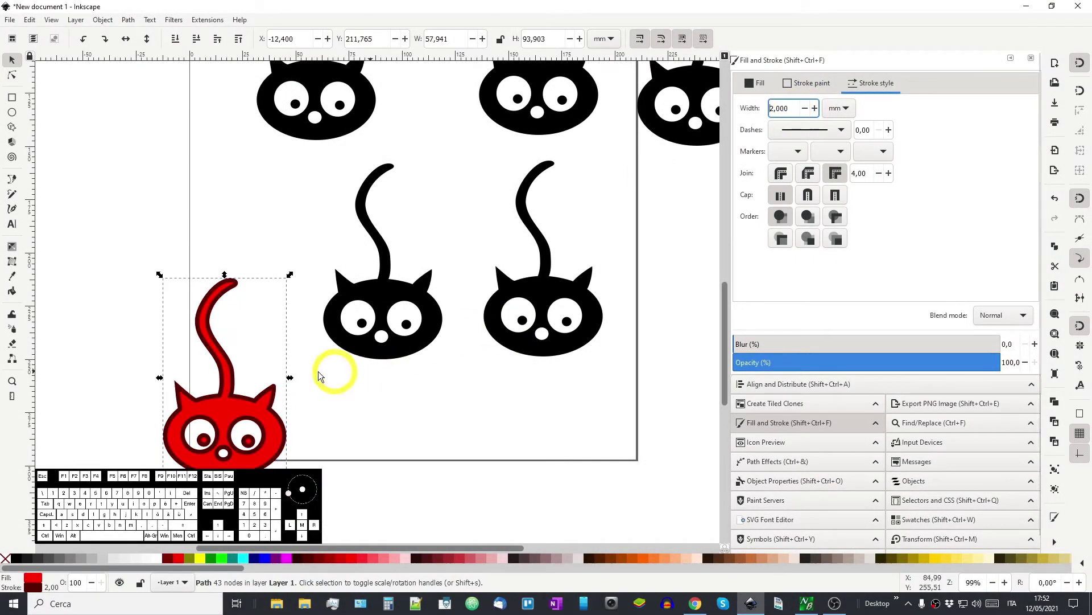
Step: Select the two middle-row black cats and Paste Style to give them the red fill and dark outline
{"action": "middle_click", "coordinate": [529, 260]}
{"action": "scroll", "scroll_direction": "up", "scroll_amount": 3}
{"action": "left_click", "coordinate": [573, 201]}
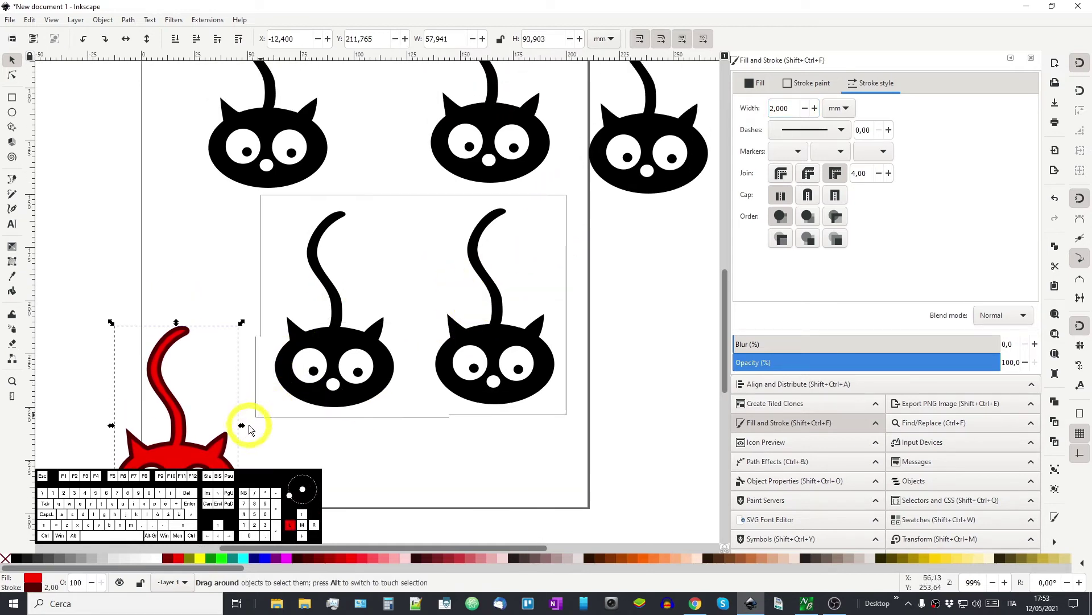
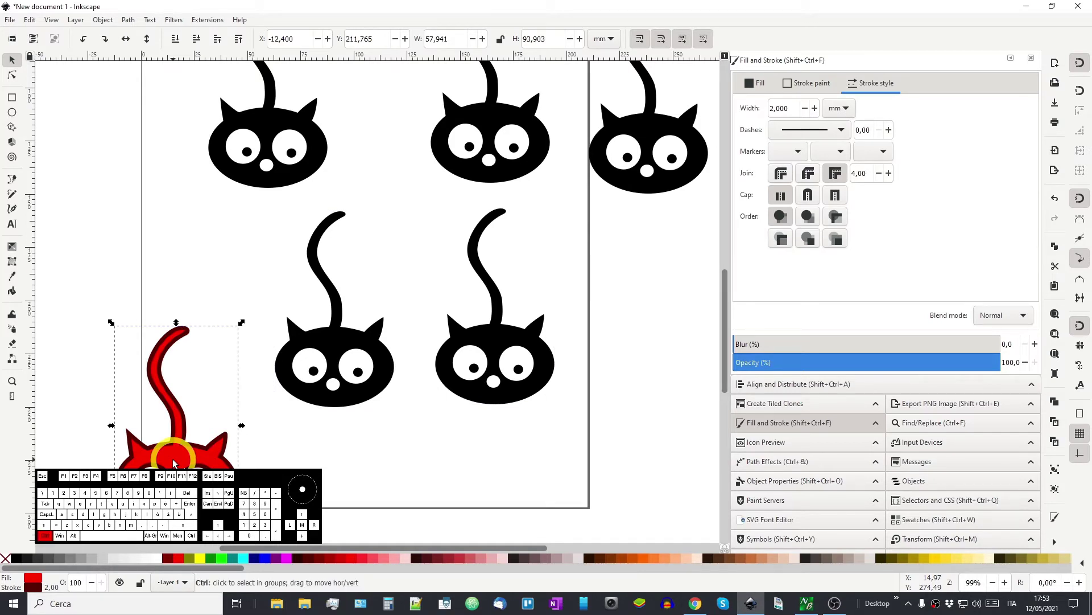
{"action": "key", "text": "ctrl+c"}
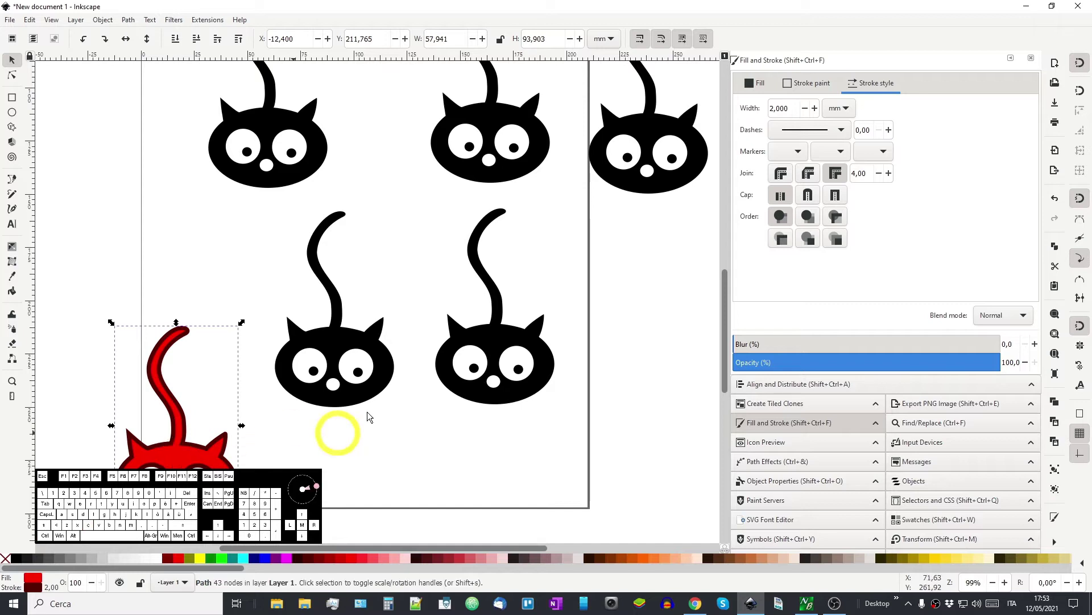
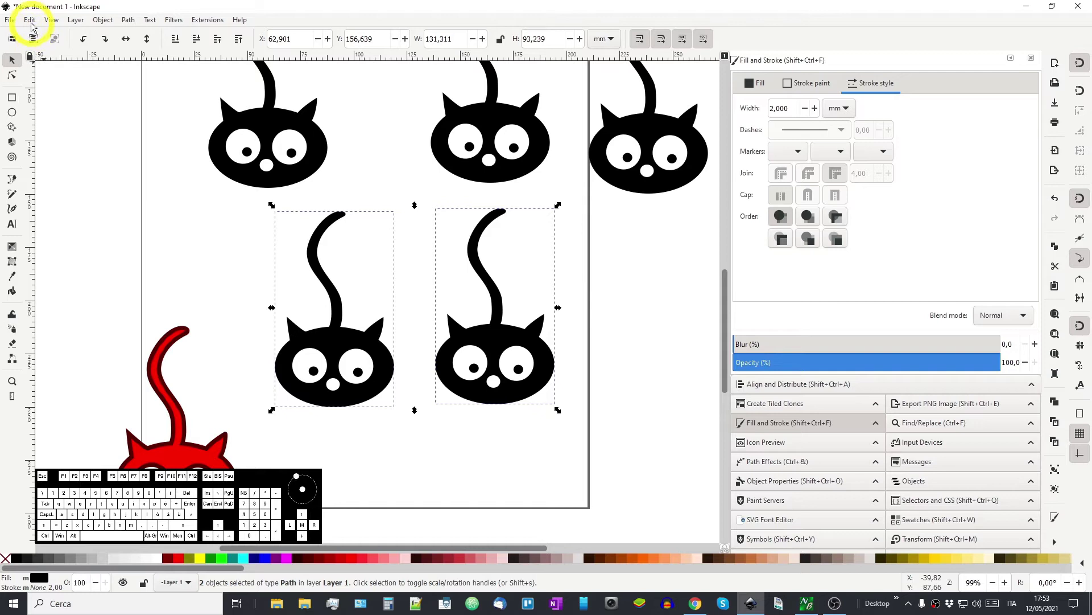
{"action": "left_click", "coordinate": [37, 26]}
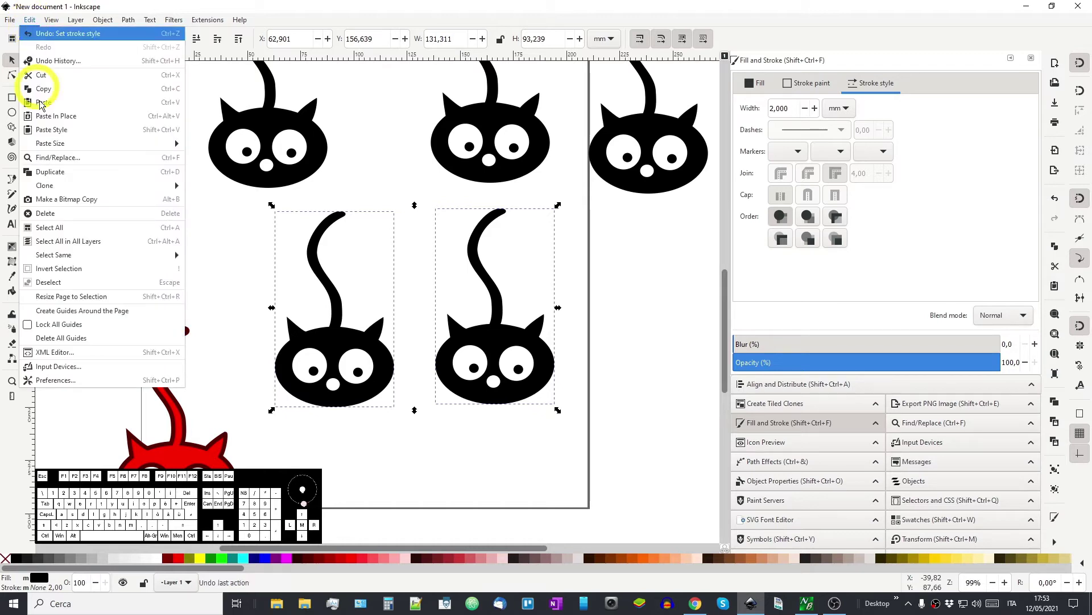
{"action": "left_click", "coordinate": [65, 137]}
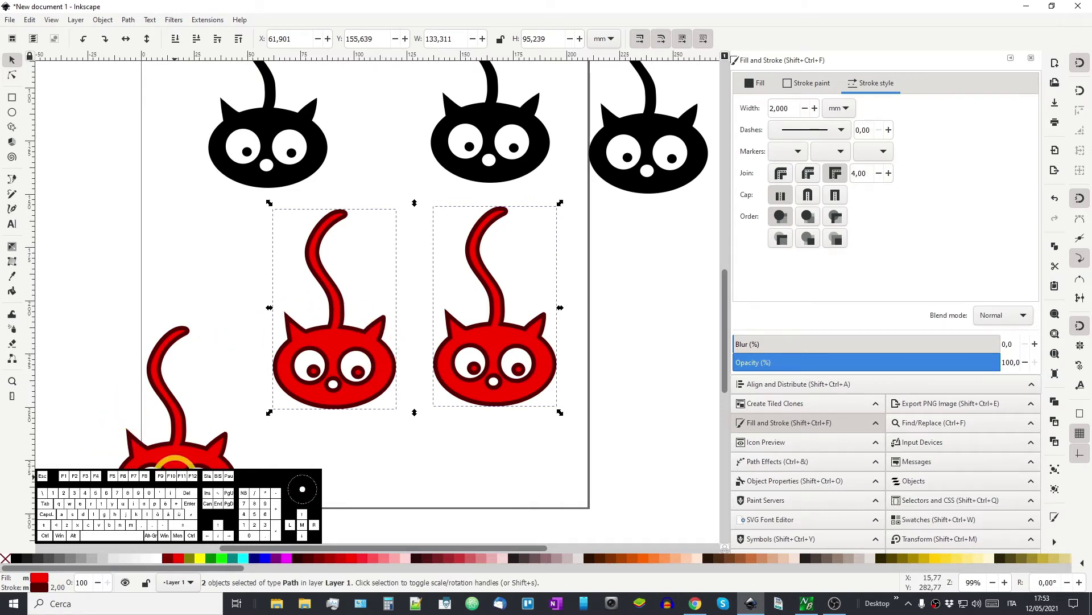
Step: Review the Paste Size variants in the Edit menu and inspect the red cats on the page
{"action": "left_click", "coordinate": [35, 25]}
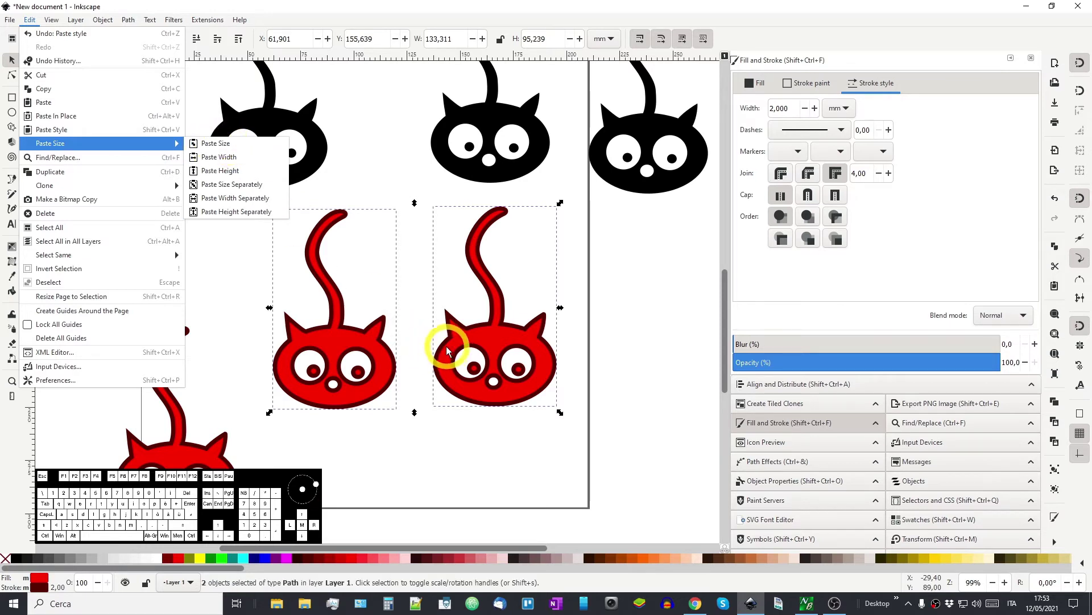
{"action": "scroll", "scroll_direction": "down", "scroll_amount": 3}
{"action": "left_click_drag", "start_coordinate": [488, 381], "coordinate": [358, 303]}
{"action": "scroll", "scroll_direction": "up", "scroll_amount": 3}
{"action": "key", "text": "space"}
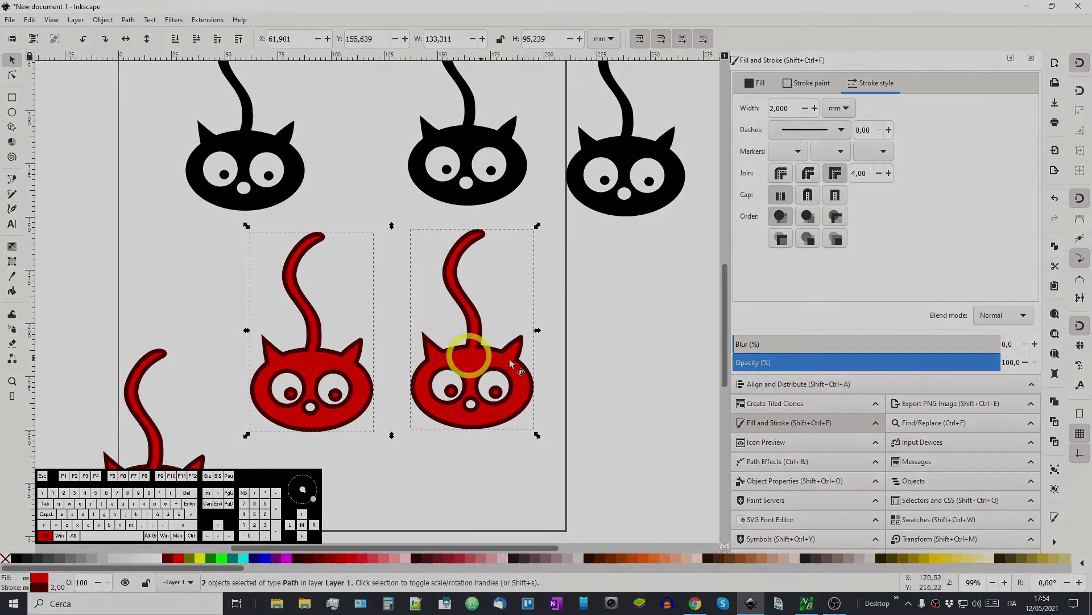
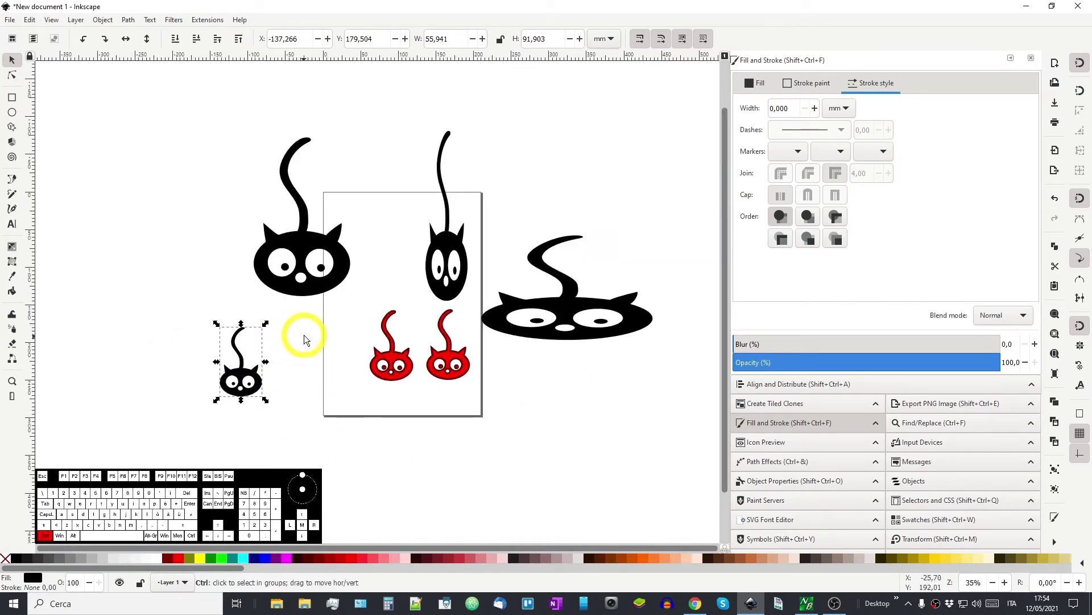
Step: Copy the small cat as size reference and Paste Size onto the big cat and the tall cat
{"action": "key", "text": "ctrl+c"}
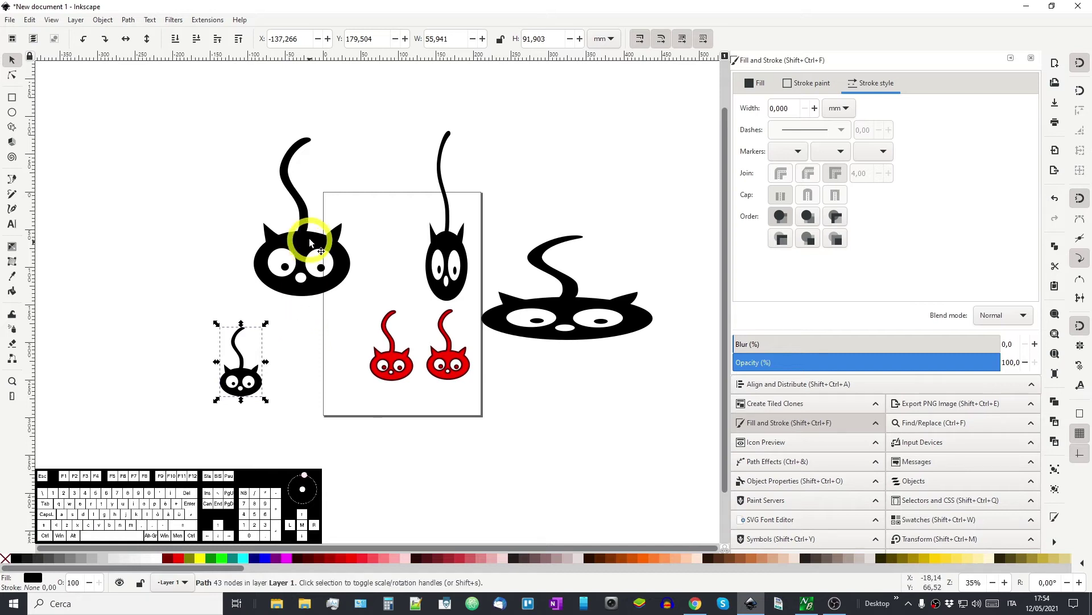
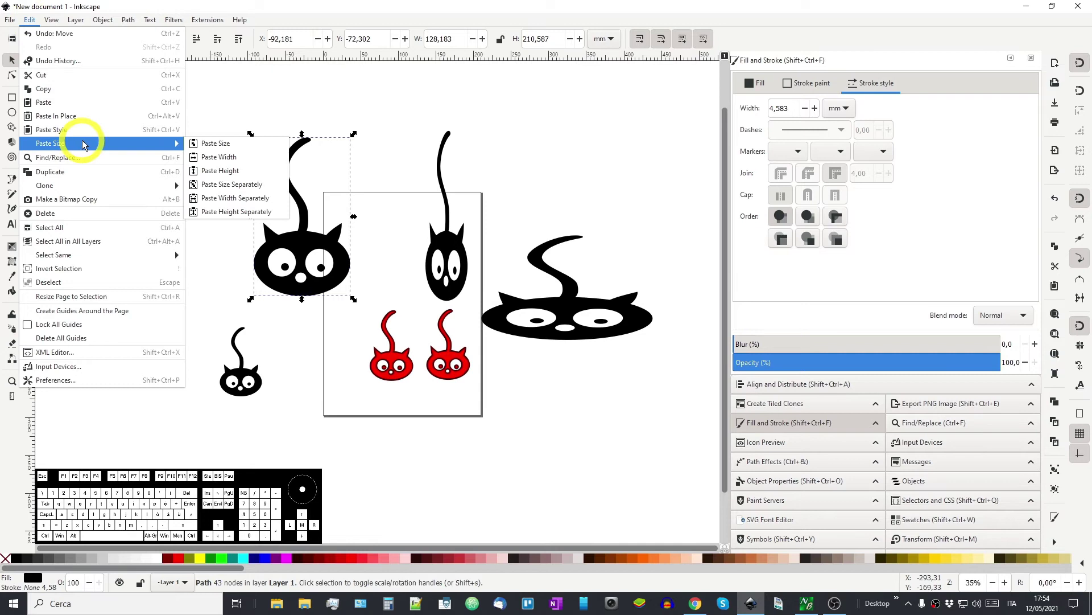
{"action": "left_click", "coordinate": [227, 150]}
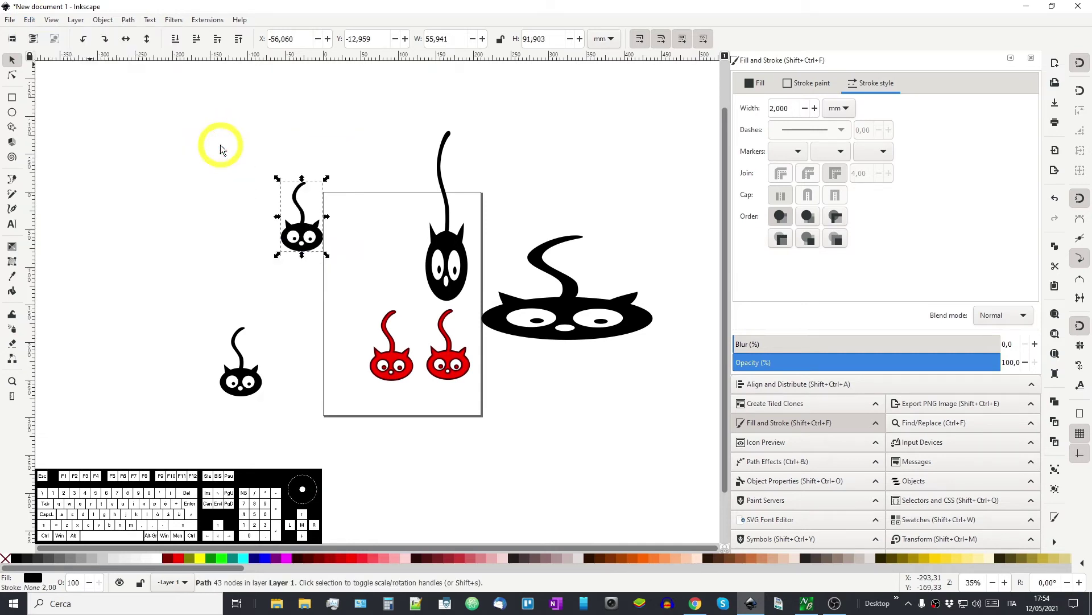
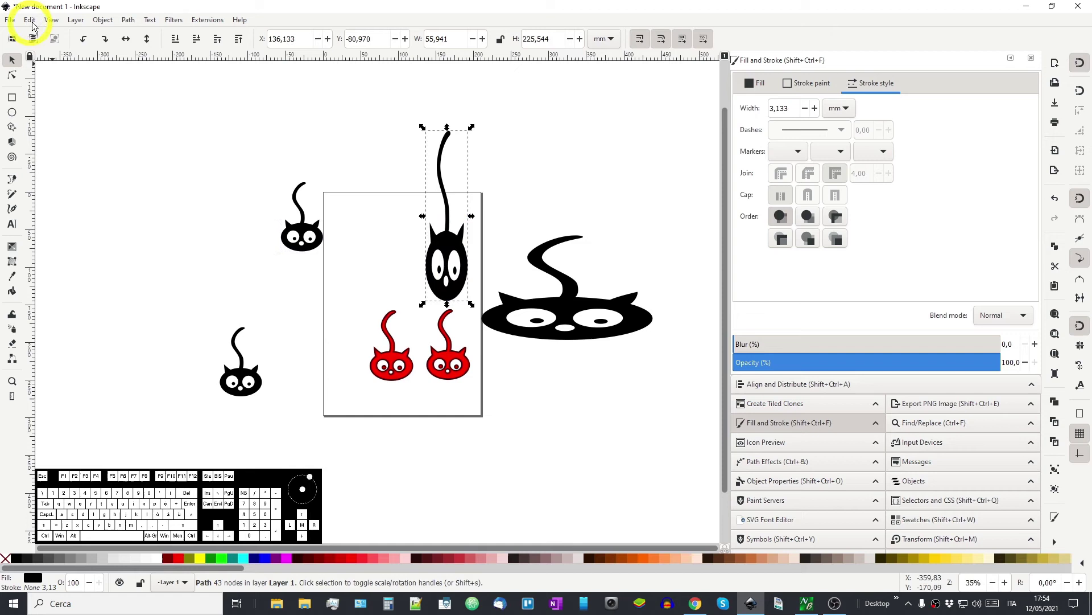
{"action": "left_click", "coordinate": [35, 25]}
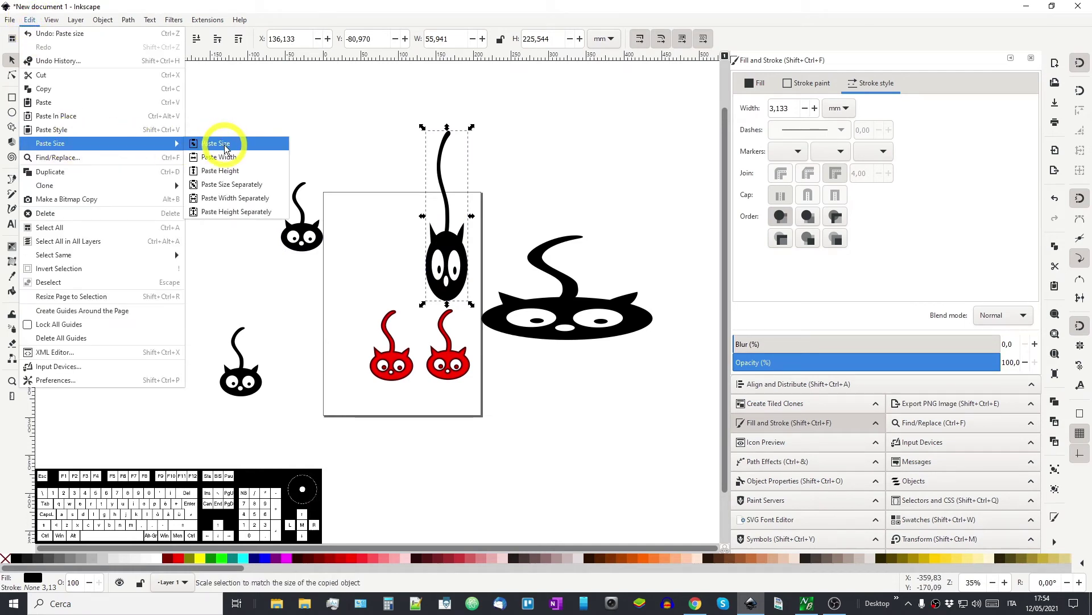
{"action": "left_click", "coordinate": [231, 151]}
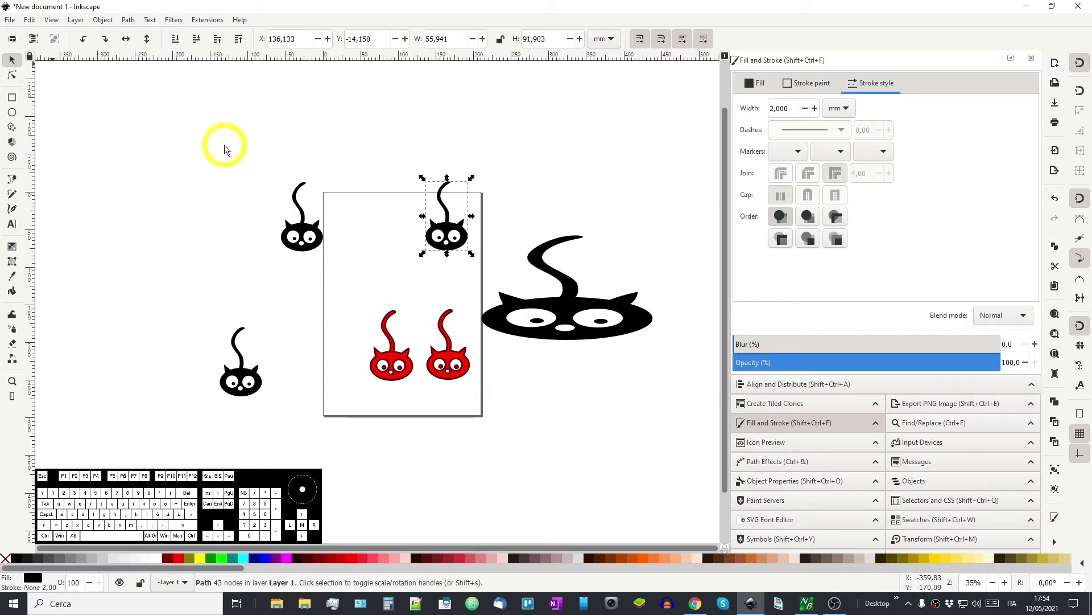
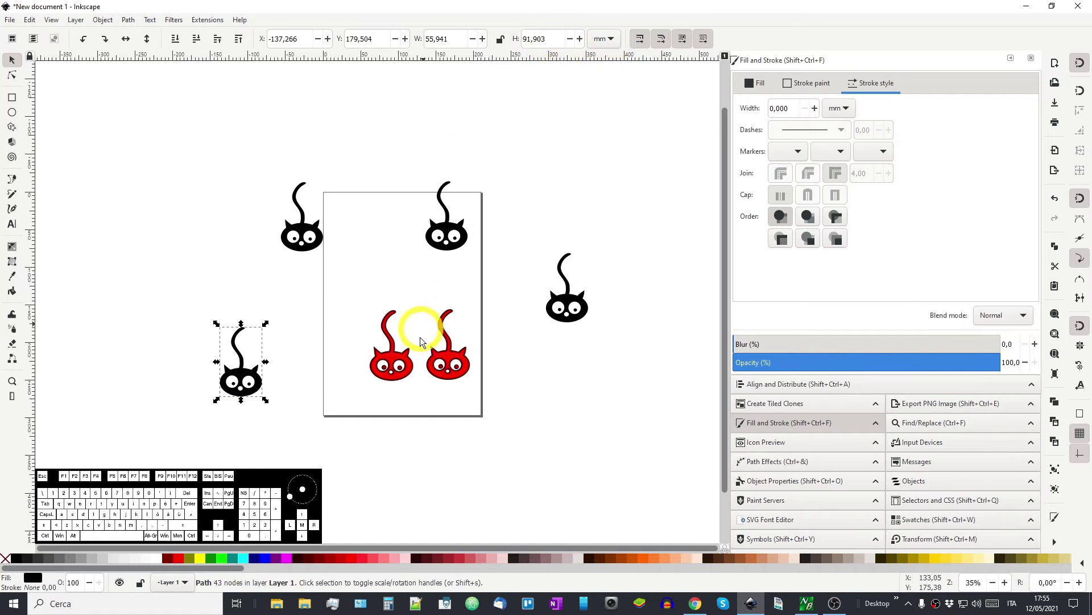
Step: Undo the two resizes with Ctrl+Z, then Paste Width so the large cat matches the copied cat's width only
{"action": "left_click", "coordinate": [62, 27]}
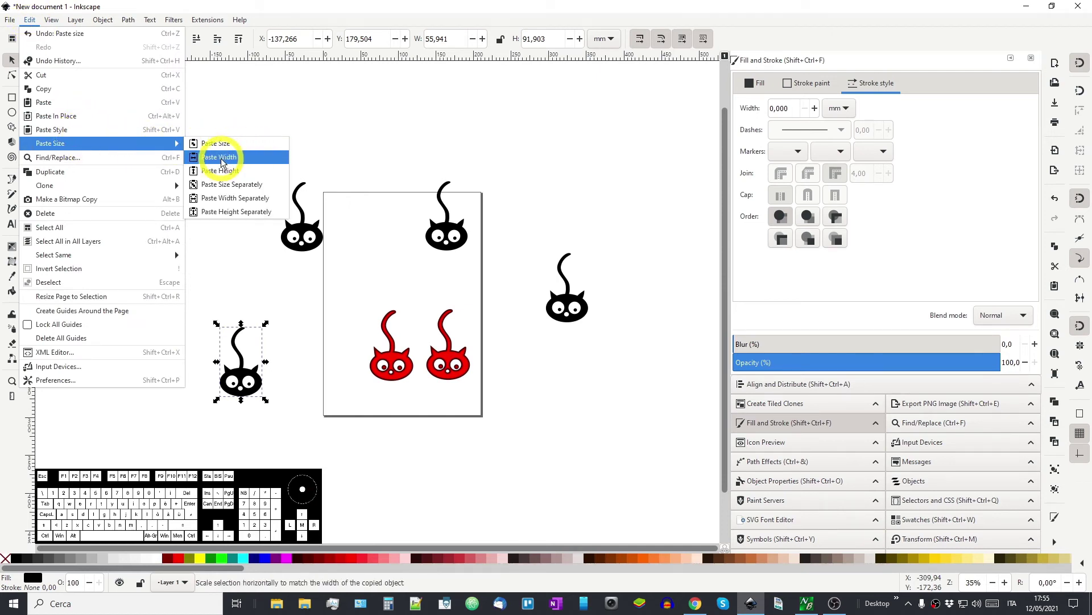
{"action": "left_click", "coordinate": [291, 292]}
{"action": "key", "text": "ctrl+z"}
{"action": "key", "text": "ctrl+z"}
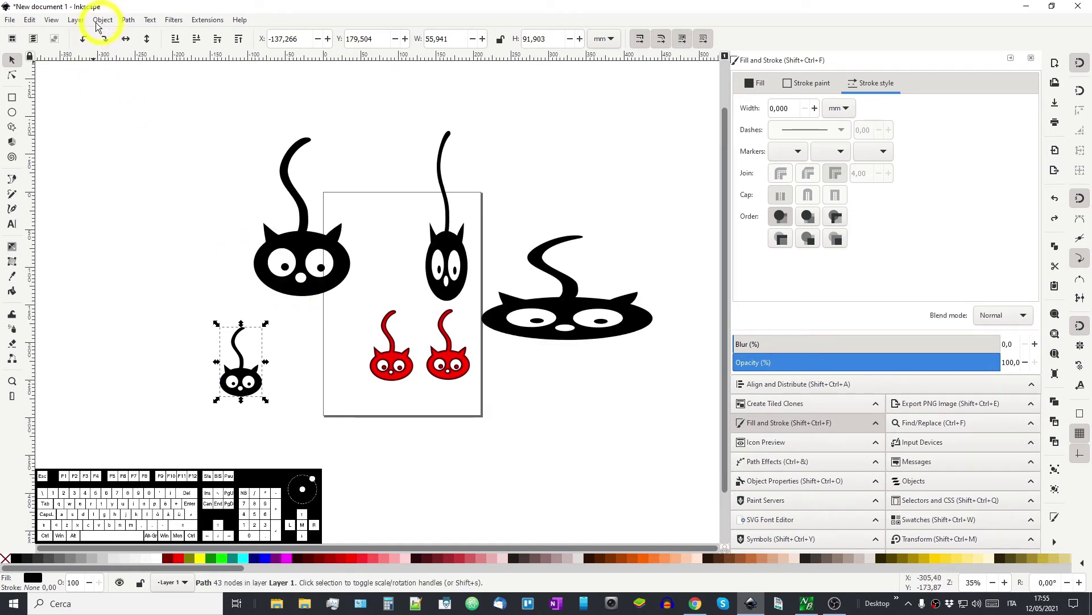
{"action": "left_click", "coordinate": [58, 25]}
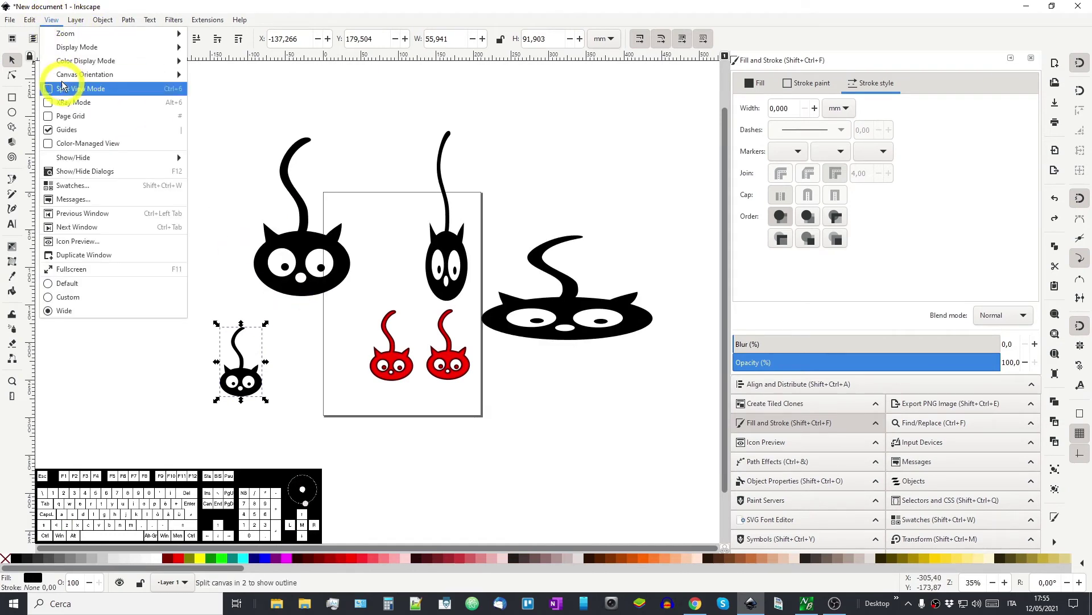
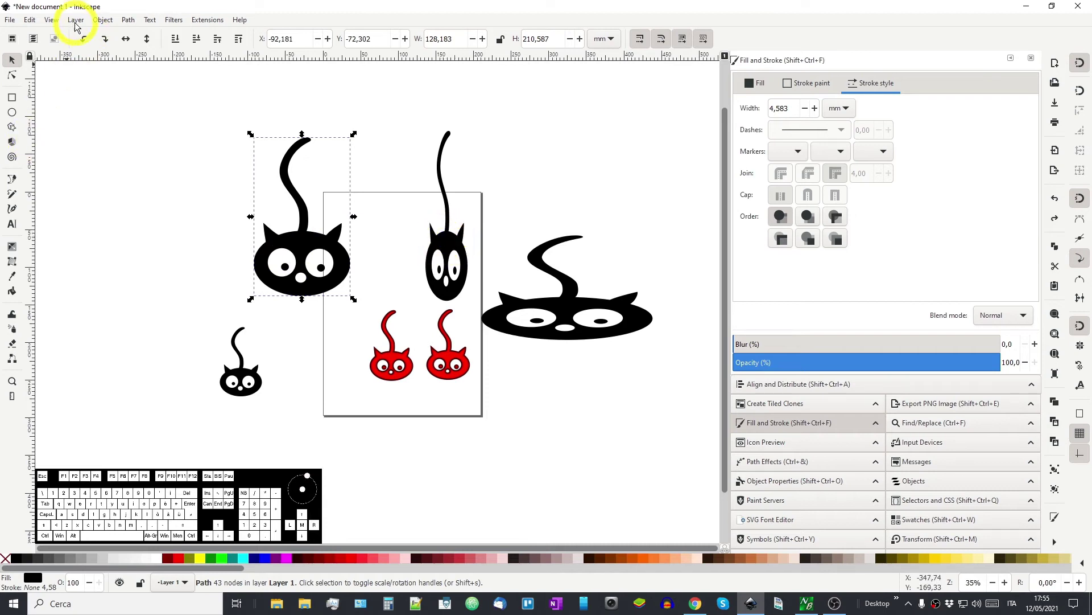
{"action": "left_click", "coordinate": [57, 26]}
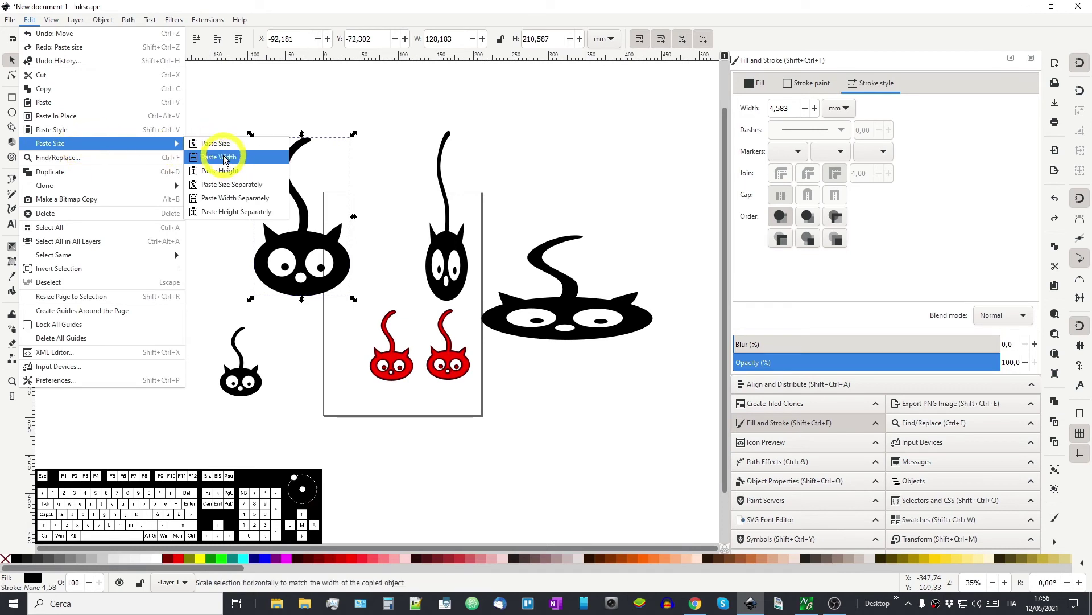
{"action": "left_click", "coordinate": [230, 161]}
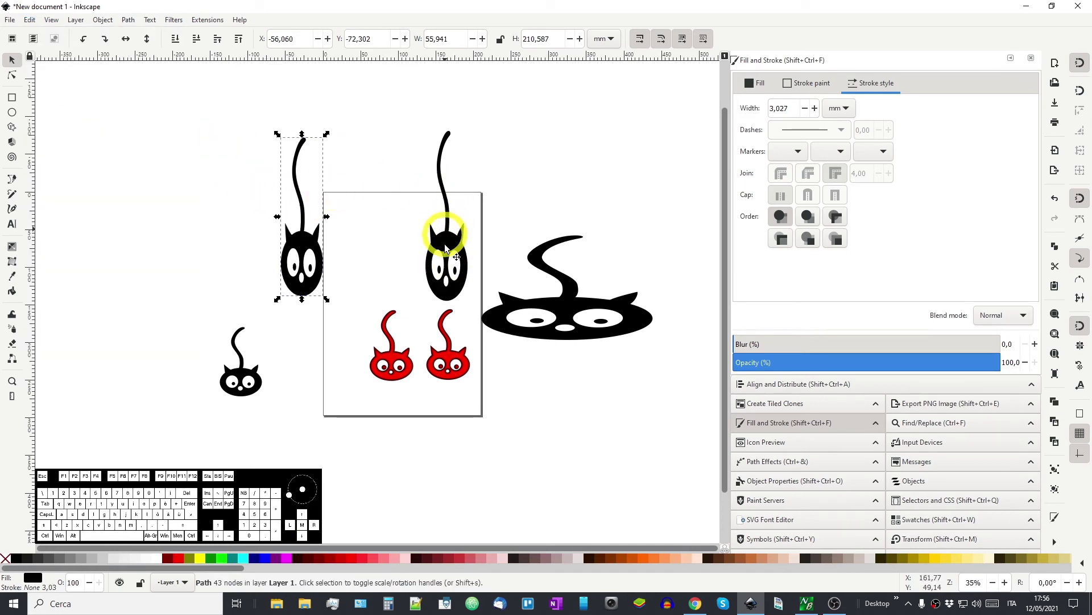
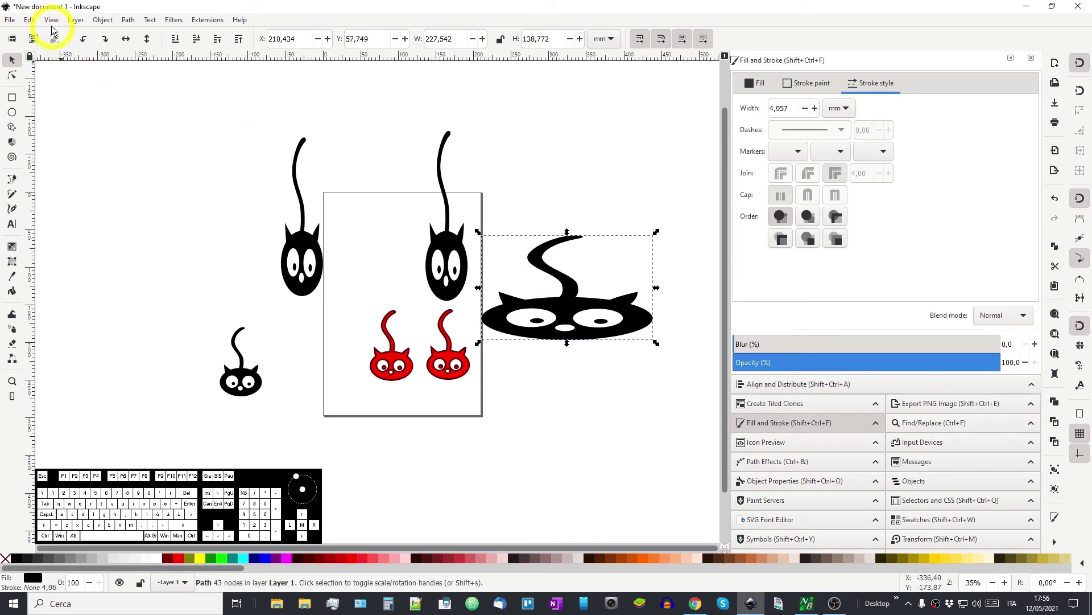
Step: Paste Height onto the wide right cat, flattening it to the copied cat's height, then reselect the small reference cat
{"action": "left_click", "coordinate": [54, 25]}
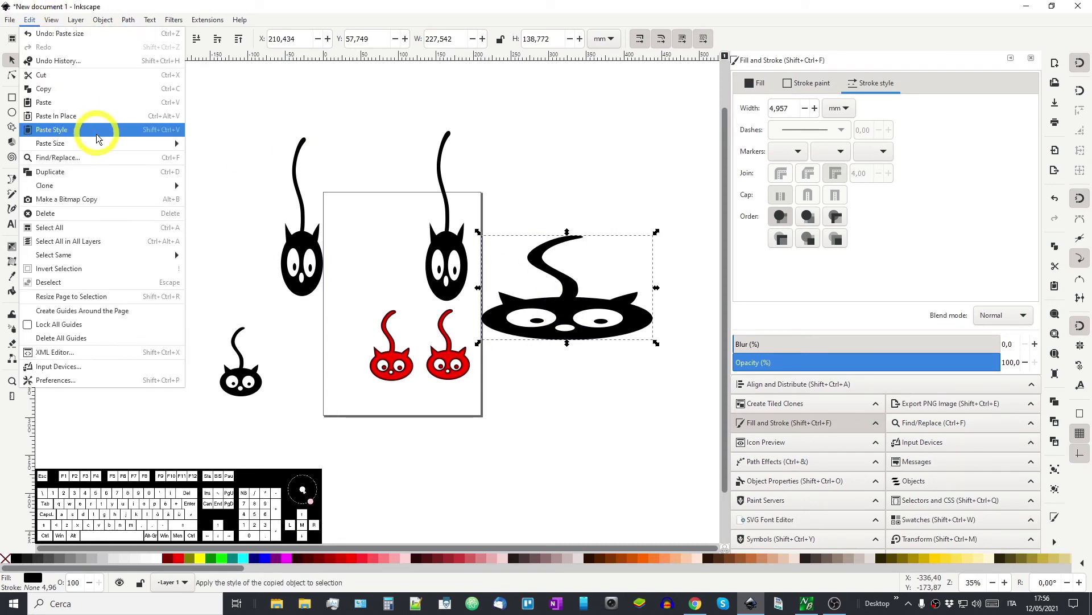
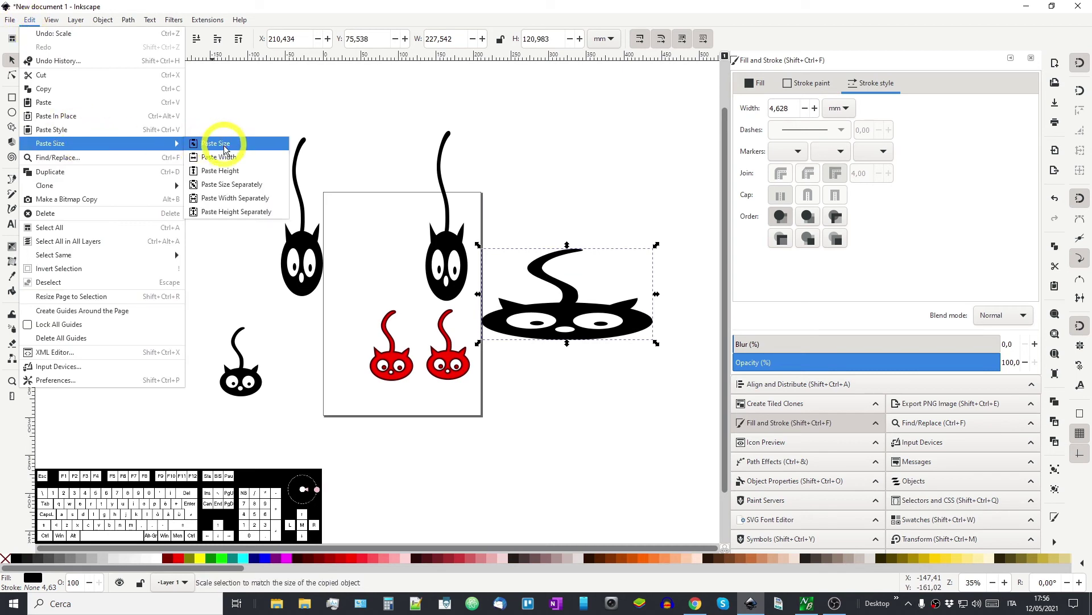
{"action": "left_click", "coordinate": [227, 175]}
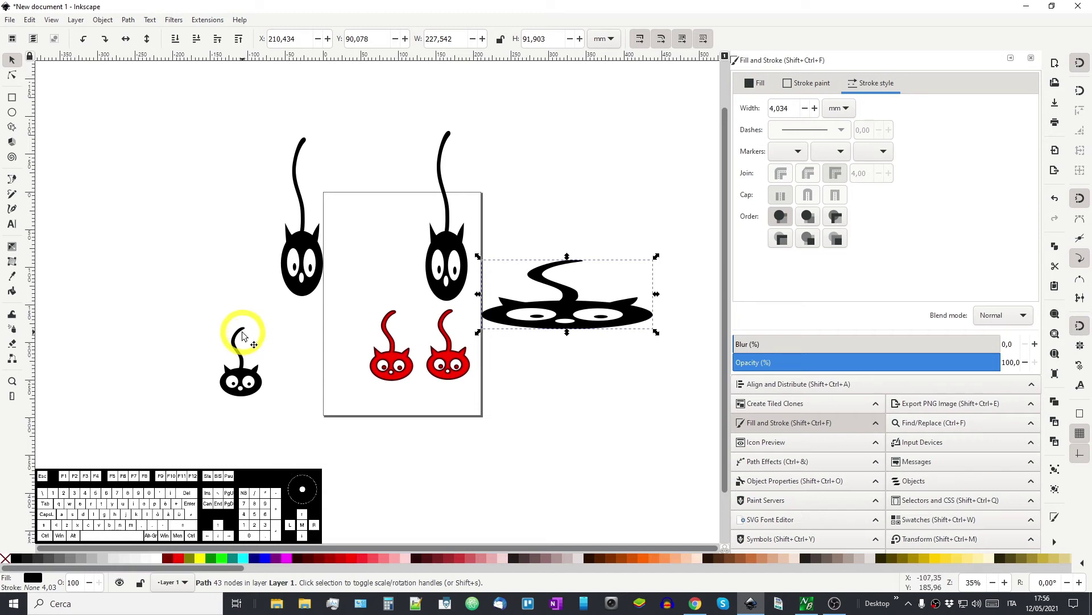
{"action": "left_click", "coordinate": [240, 339]}
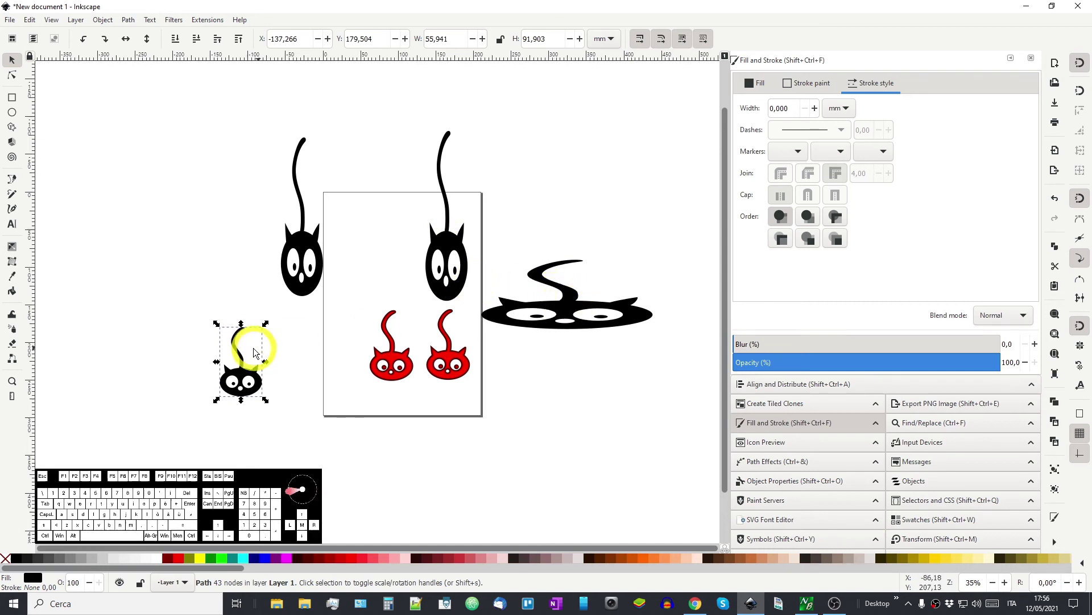
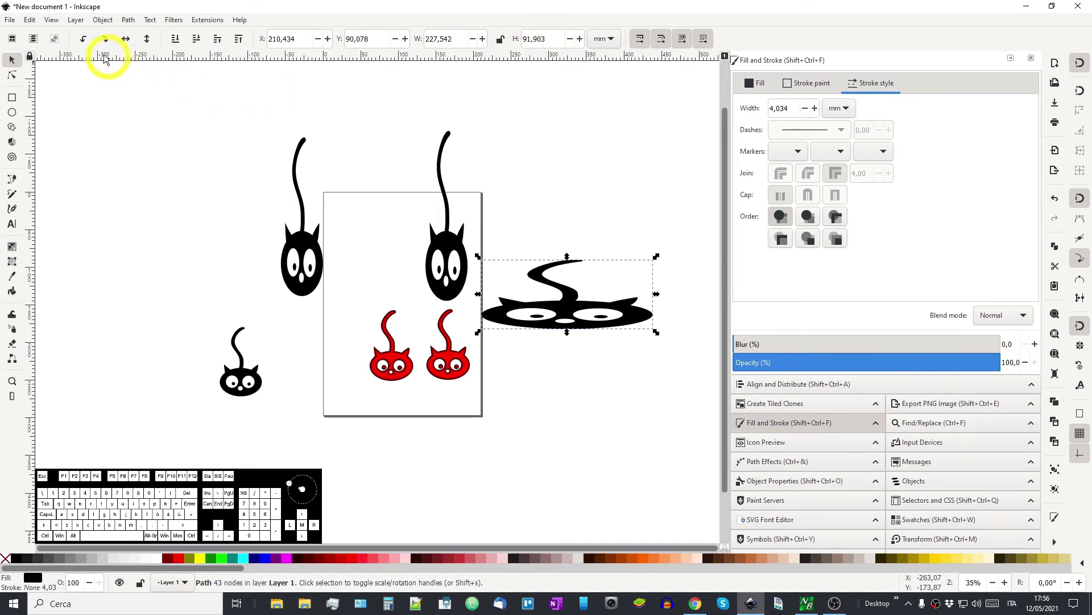
Step: Dismiss the Paste Size menu and undo the three earlier resizes to restore the large cats
{"action": "left_click", "coordinate": [37, 24]}
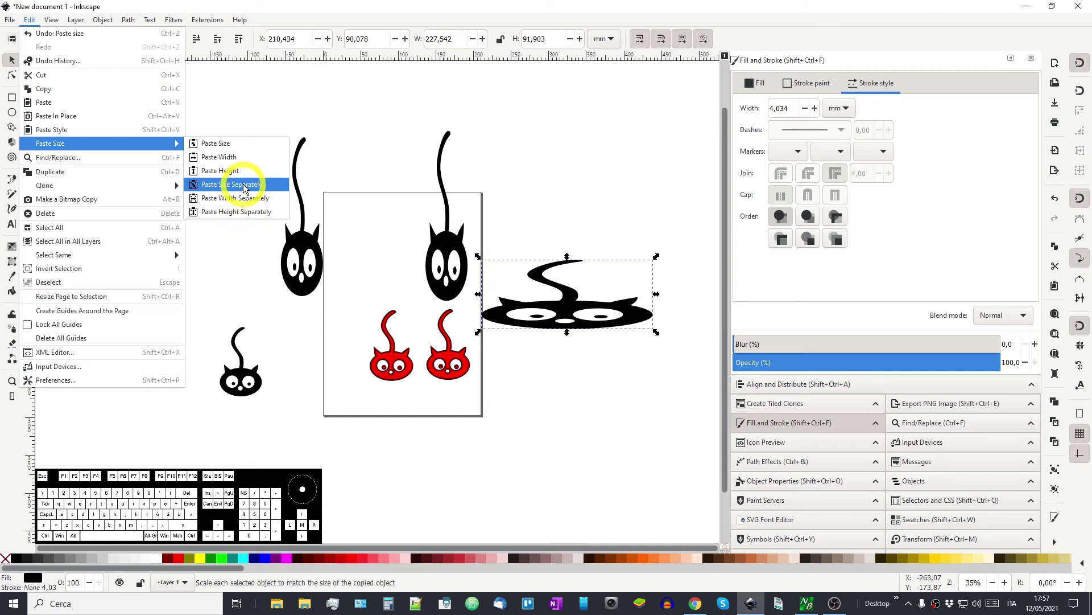
{"action": "left_click", "coordinate": [247, 275]}
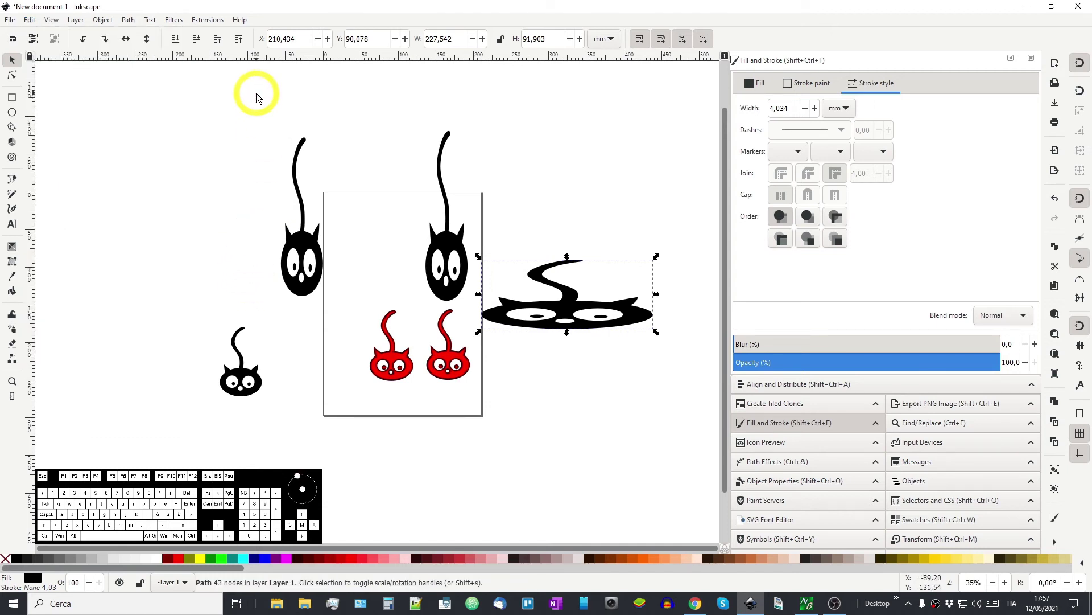
{"action": "key", "text": "ctrl+z"}
{"action": "key", "text": "ctrl+z"}
{"action": "key", "text": "ctrl+z"}
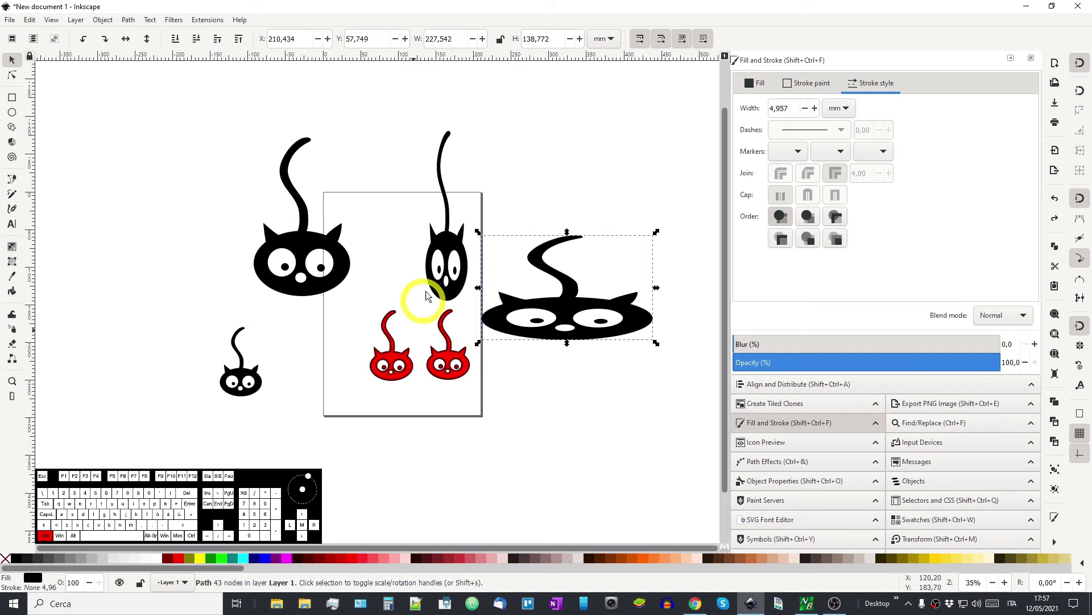
Step: Delete the two red cats from the page
{"action": "left_click", "coordinate": [401, 381]}
{"action": "left_click", "coordinate": [465, 376]}
{"action": "key", "text": "Delete"}
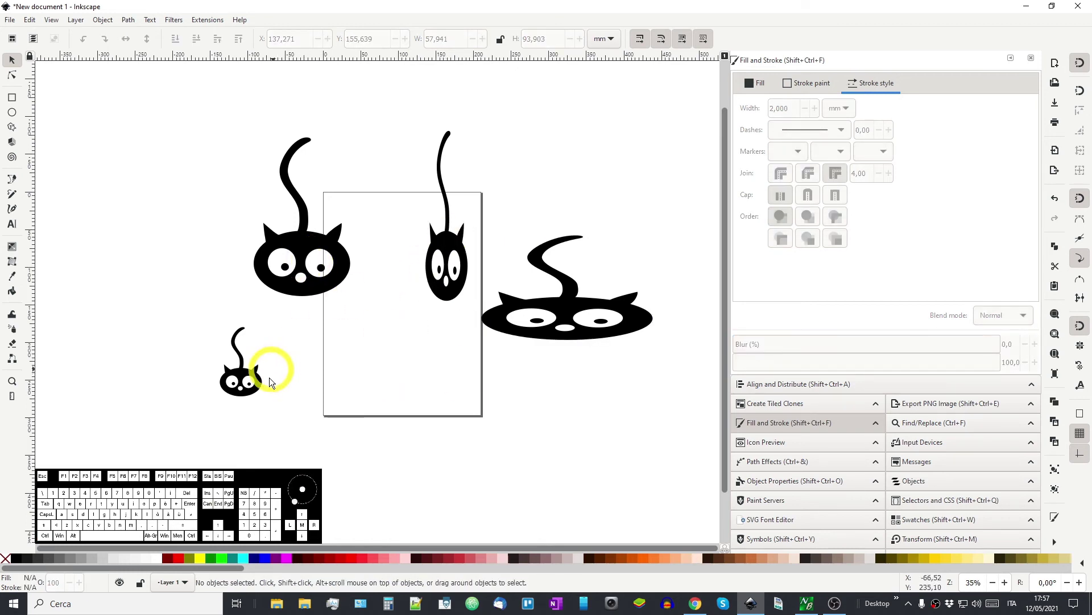
Step: Copy the small black cat and paste a copy onto the page
{"action": "left_click", "coordinate": [258, 397]}
{"action": "key", "text": "ctrl+c"}
{"action": "key", "text": "ctrl+v"}
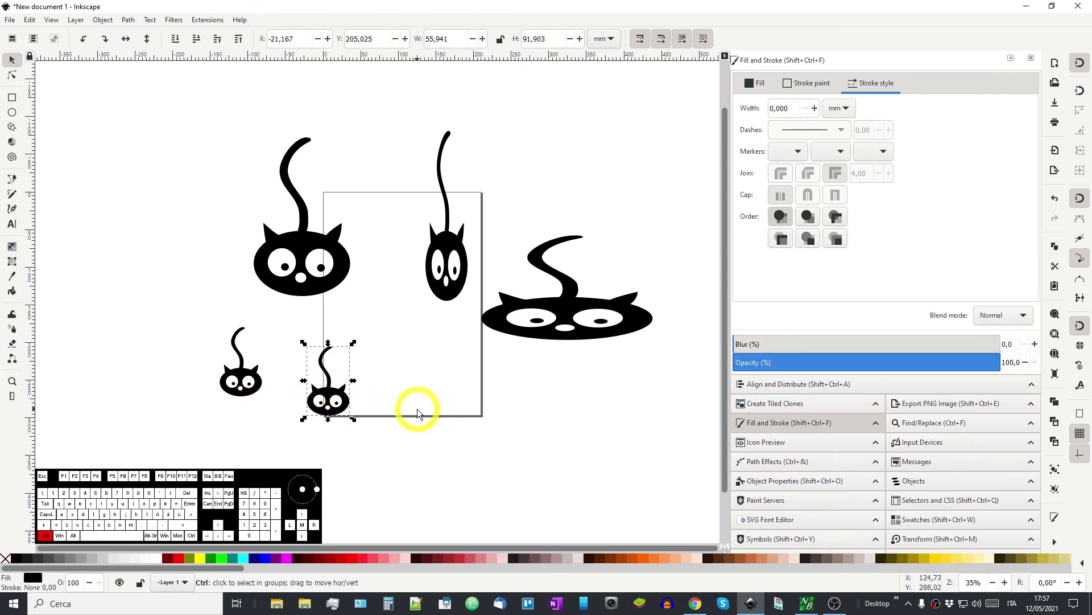
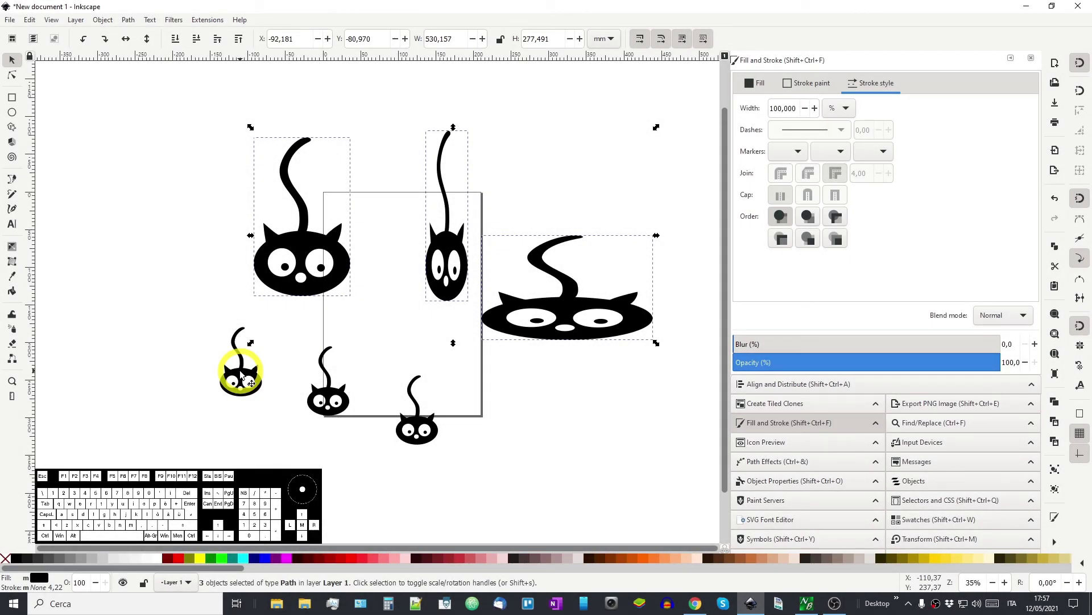
{"action": "left_click", "coordinate": [35, 28]}
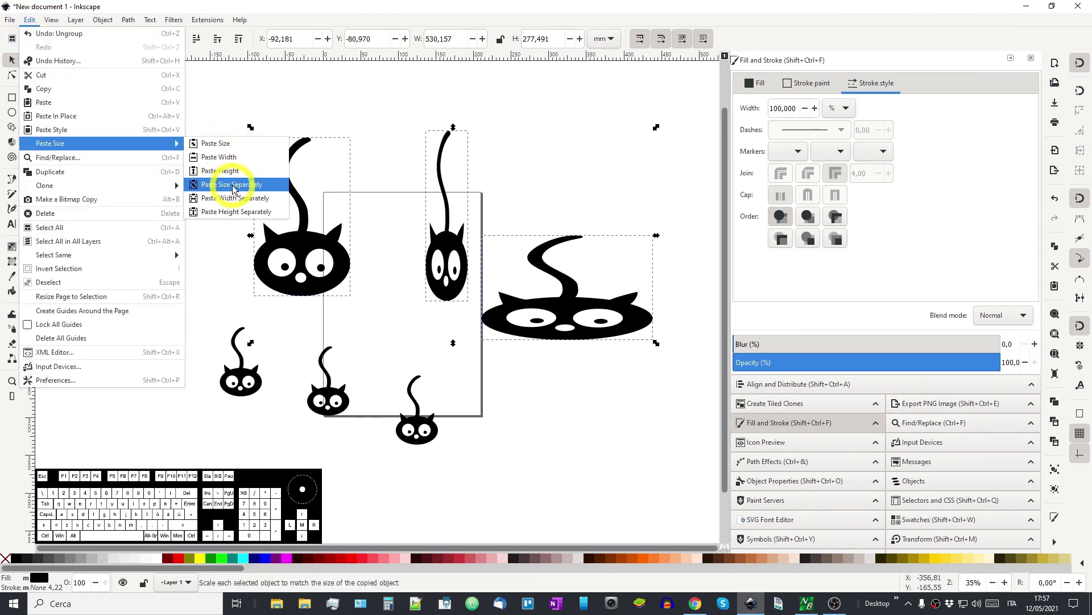
{"action": "left_click", "coordinate": [239, 192]}
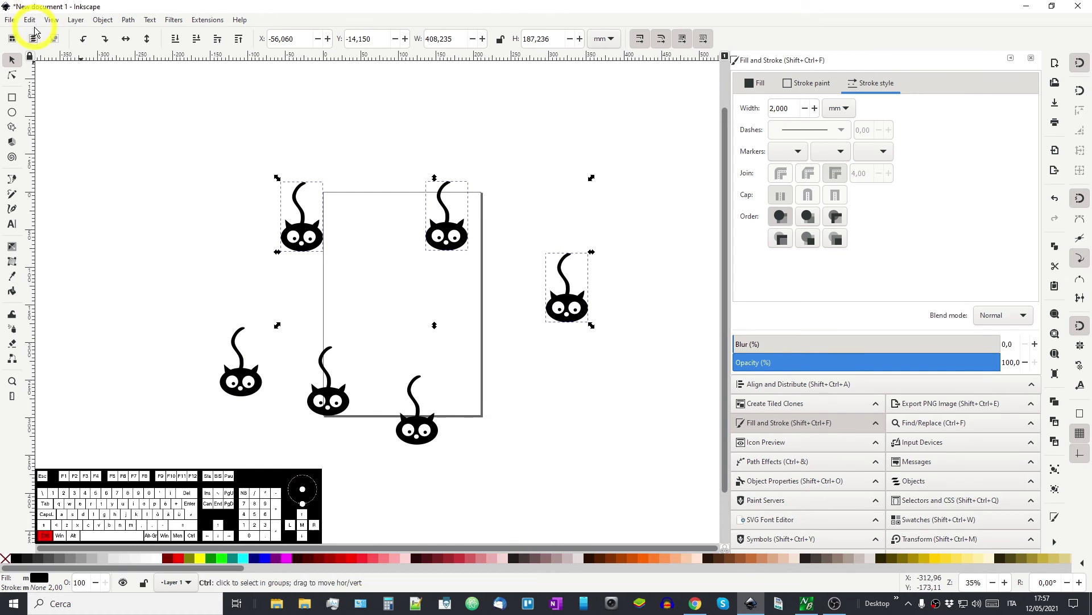
{"action": "key", "text": "ctrl+z"}
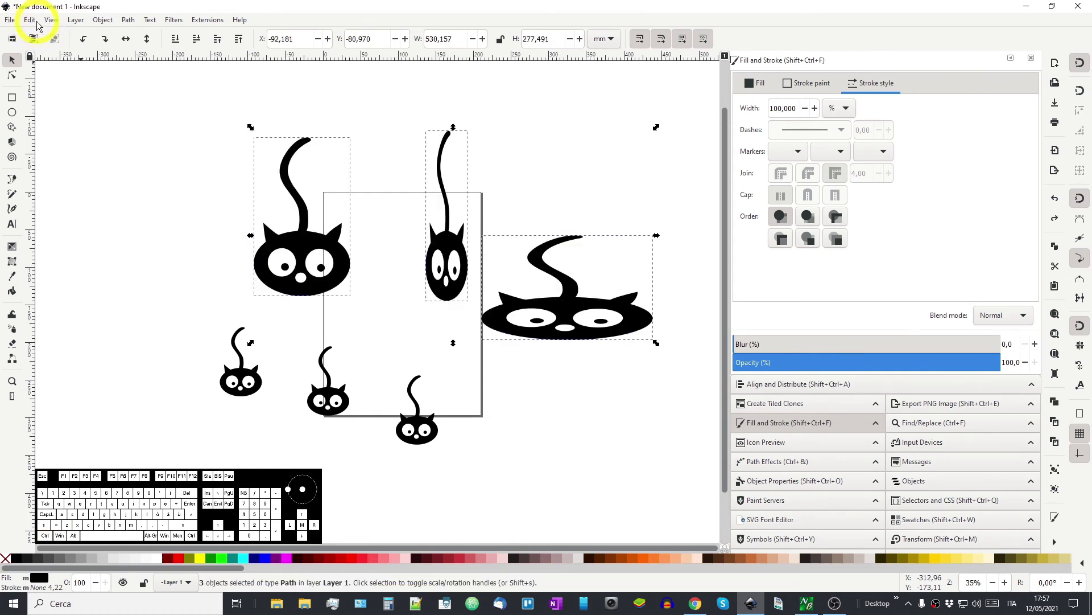
{"action": "left_click", "coordinate": [36, 27]}
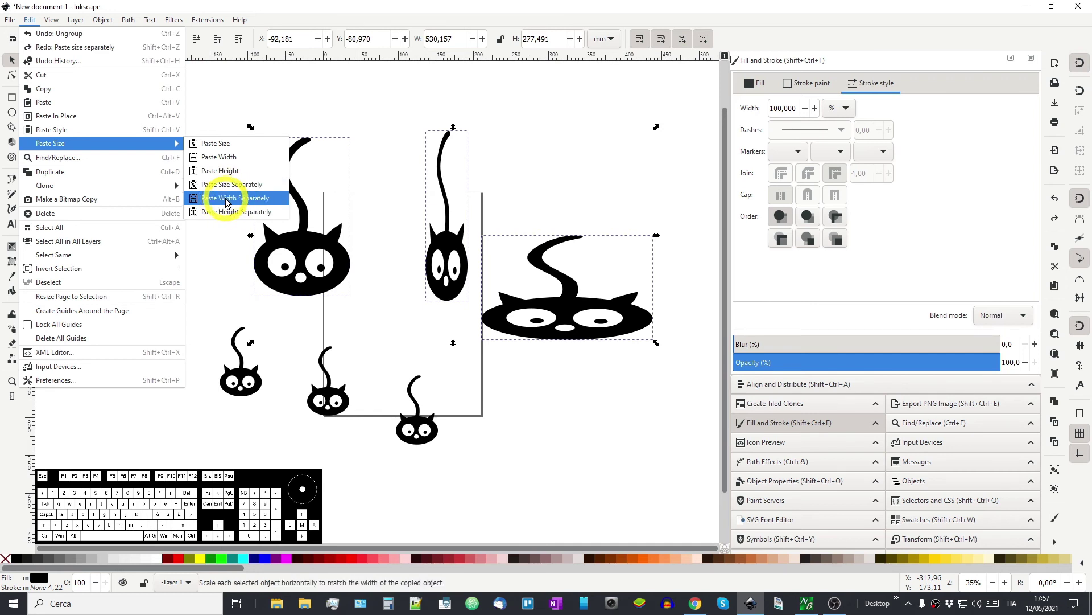
{"action": "left_click", "coordinate": [232, 204]}
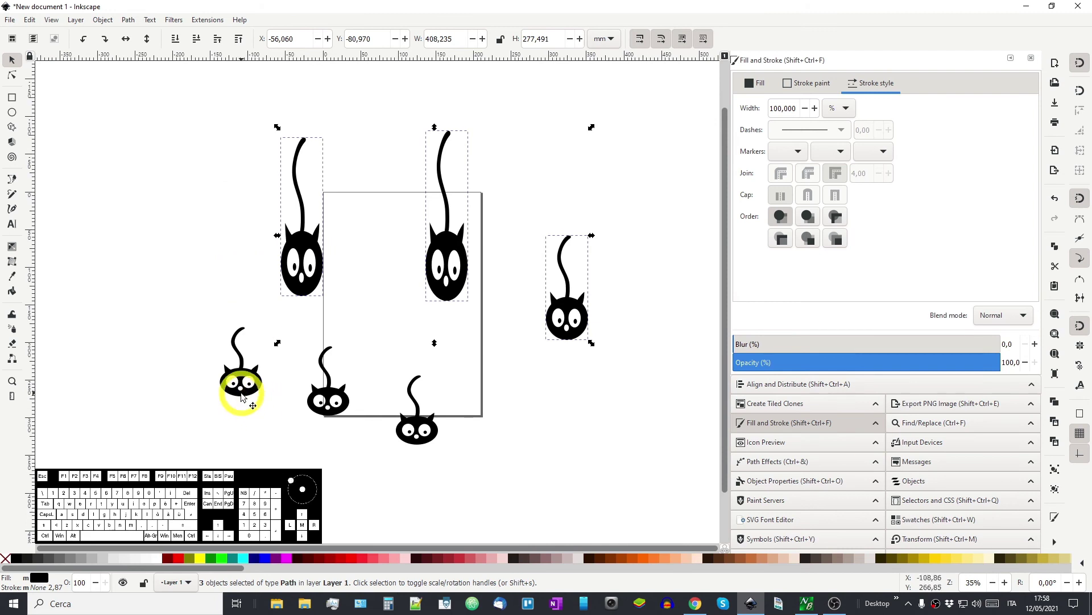
{"action": "left_click", "coordinate": [34, 25]}
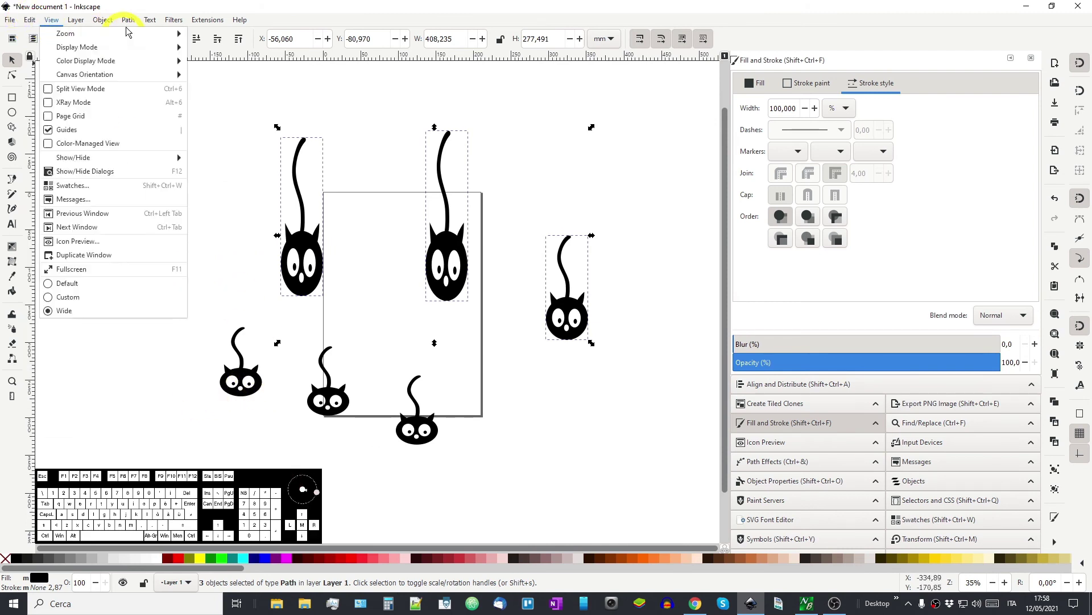
{"action": "left_click", "coordinate": [161, 6]}
{"action": "key", "text": "ctrl+z"}
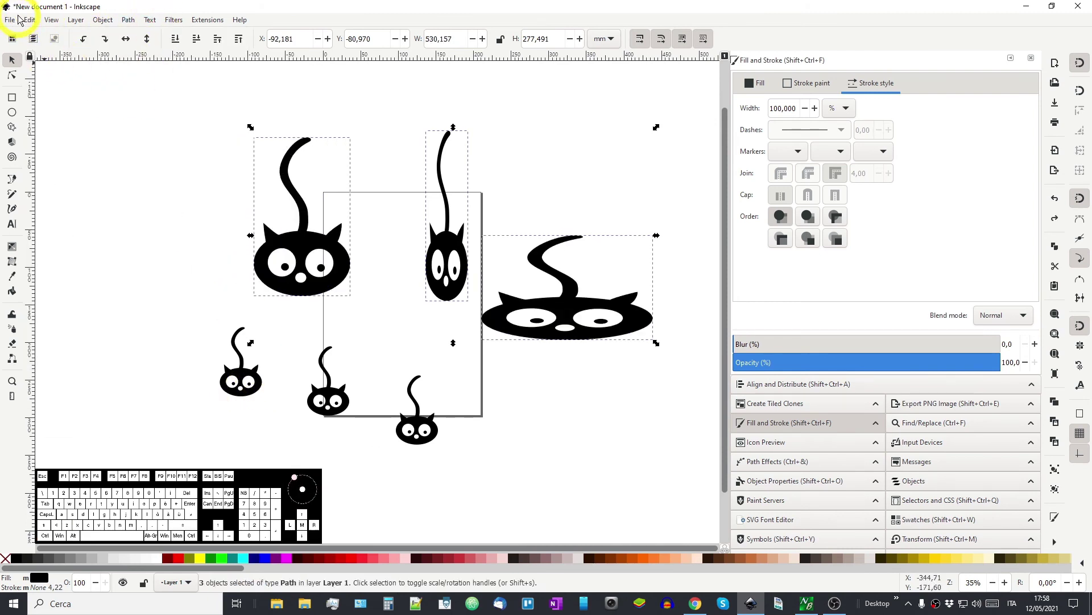
{"action": "left_click", "coordinate": [37, 25]}
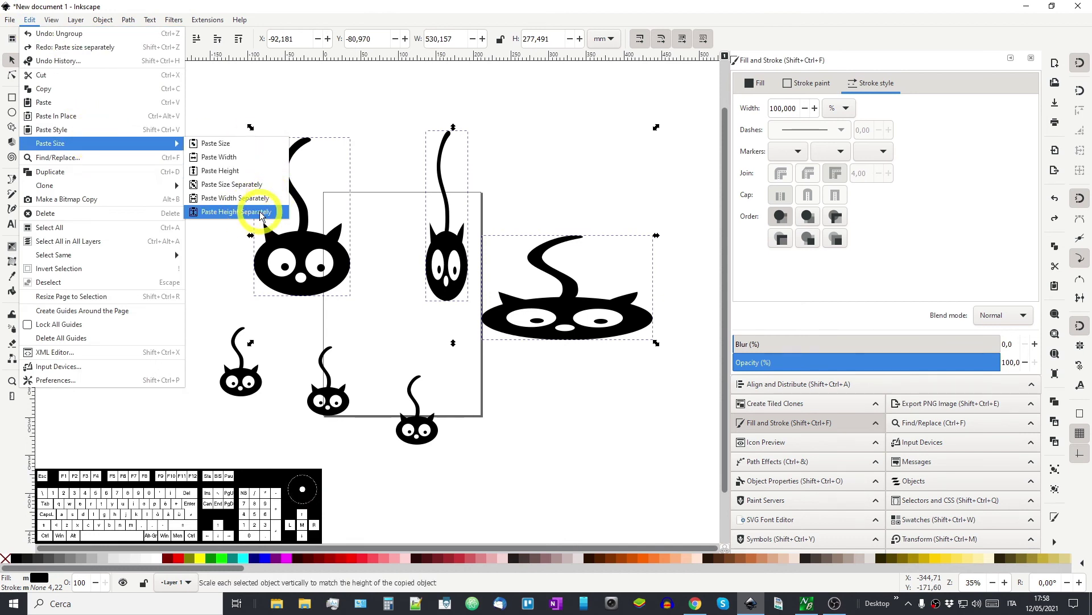
{"action": "left_click", "coordinate": [259, 217]}
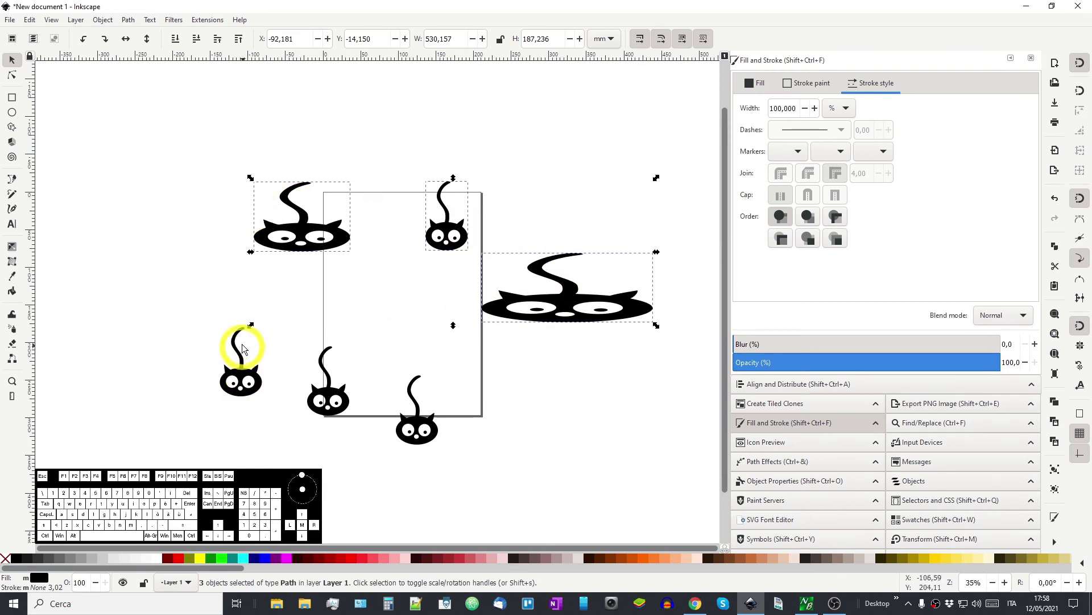
{"action": "key", "text": "ctrl+z"}
{"action": "left_click", "coordinate": [58, 26]}
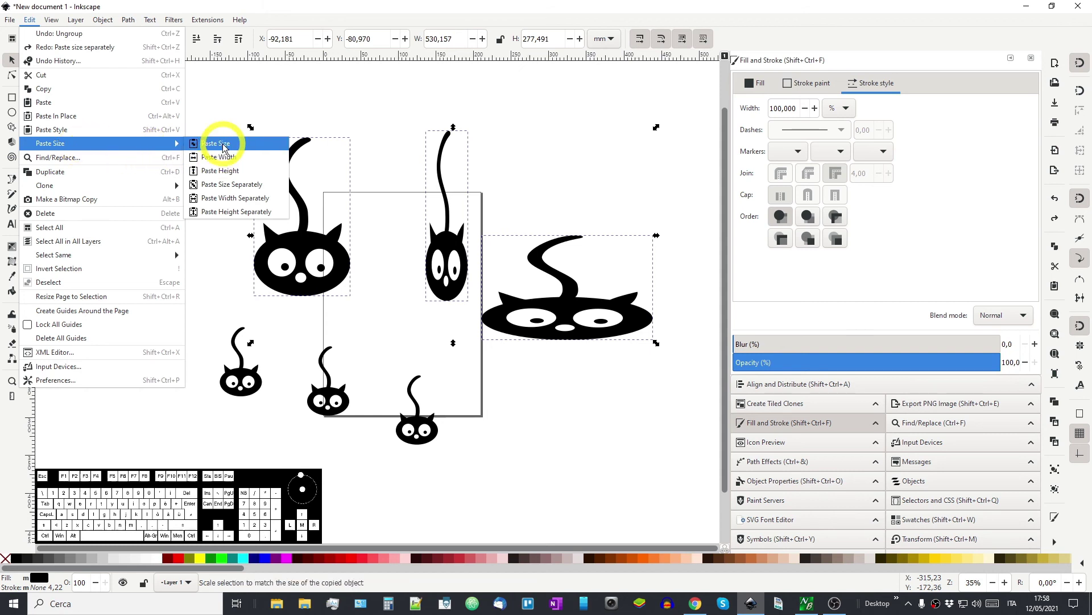
{"action": "left_click", "coordinate": [230, 150]}
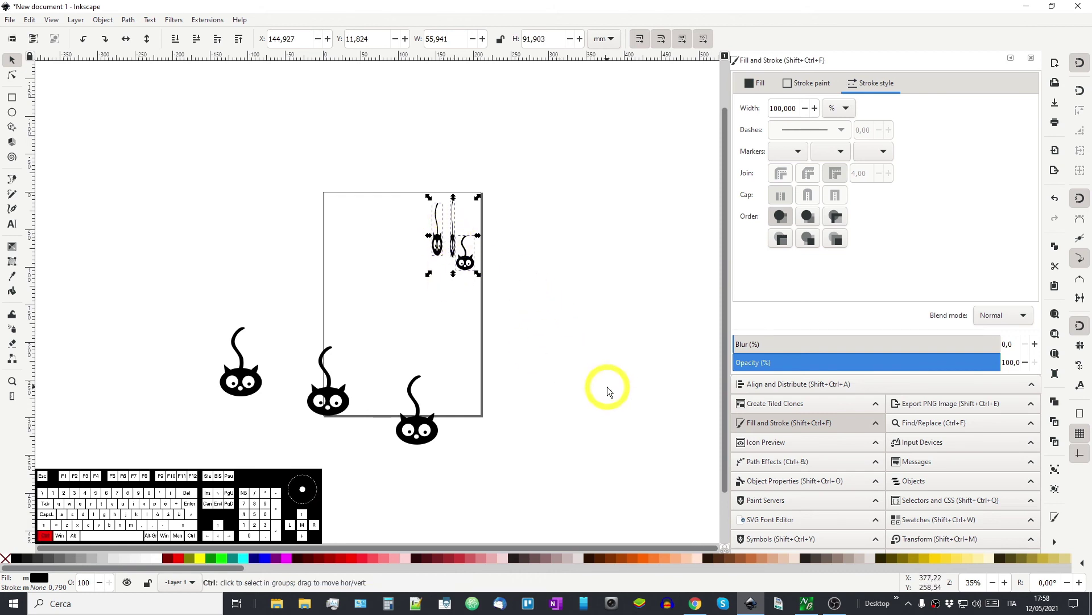
{"action": "key", "text": "ctrl+g"}
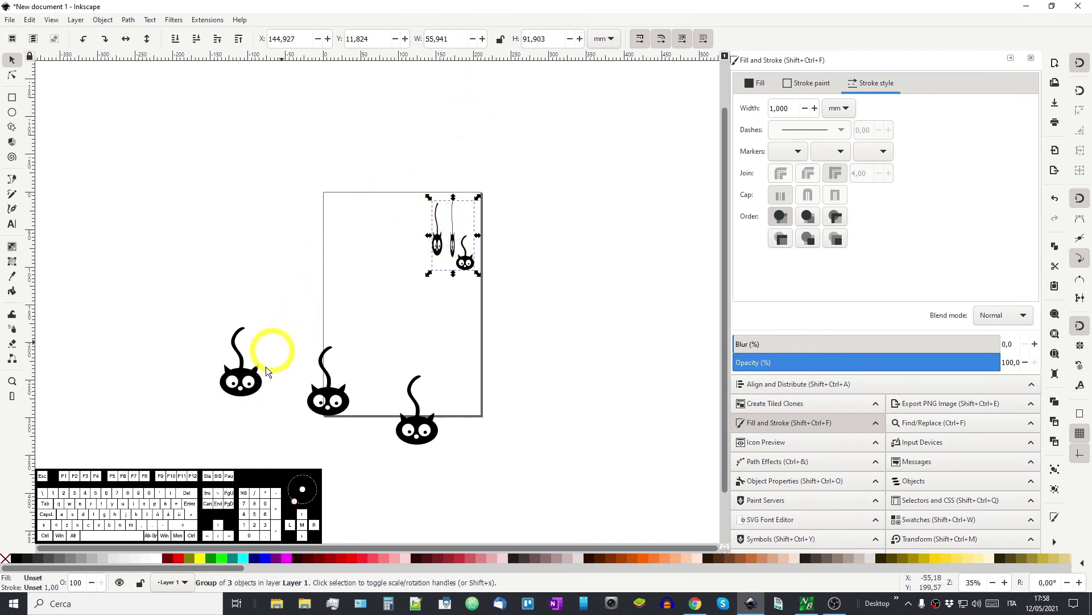
{"action": "left_click", "coordinate": [244, 378]}
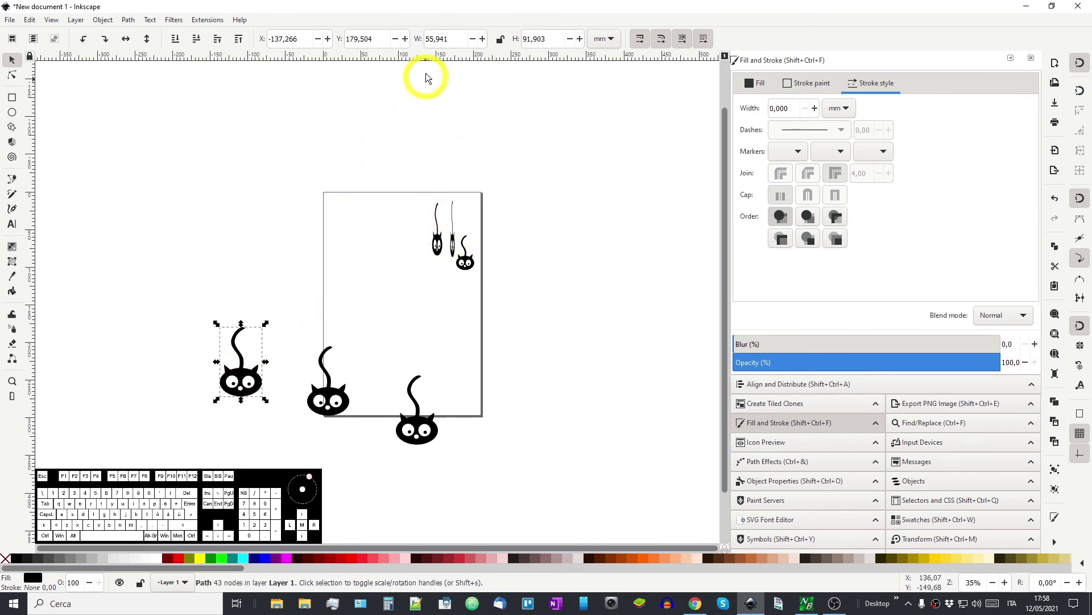
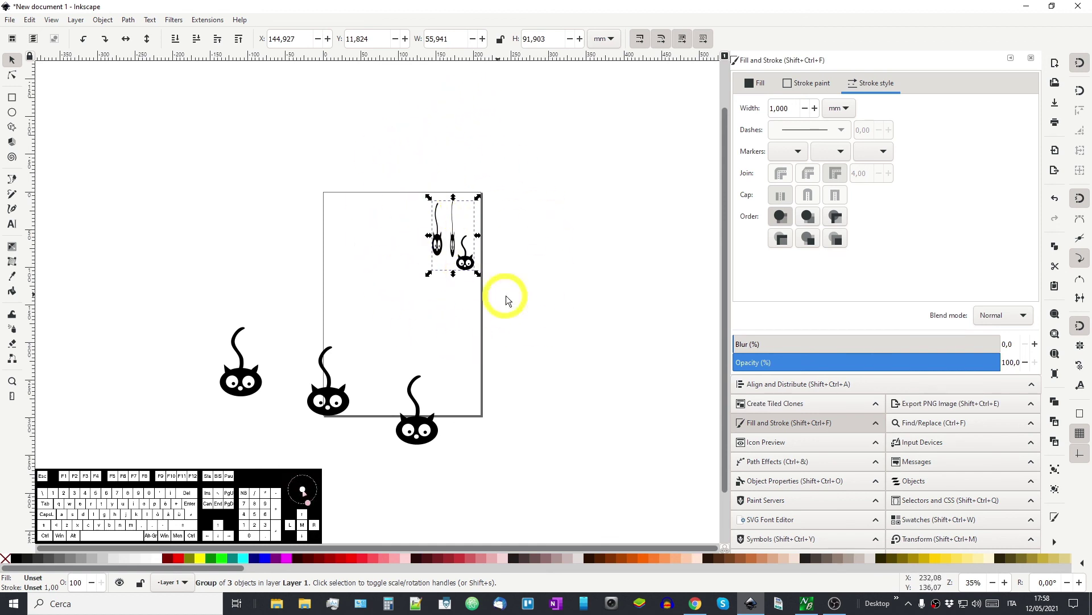
{"action": "key", "text": "ctrl+z"}
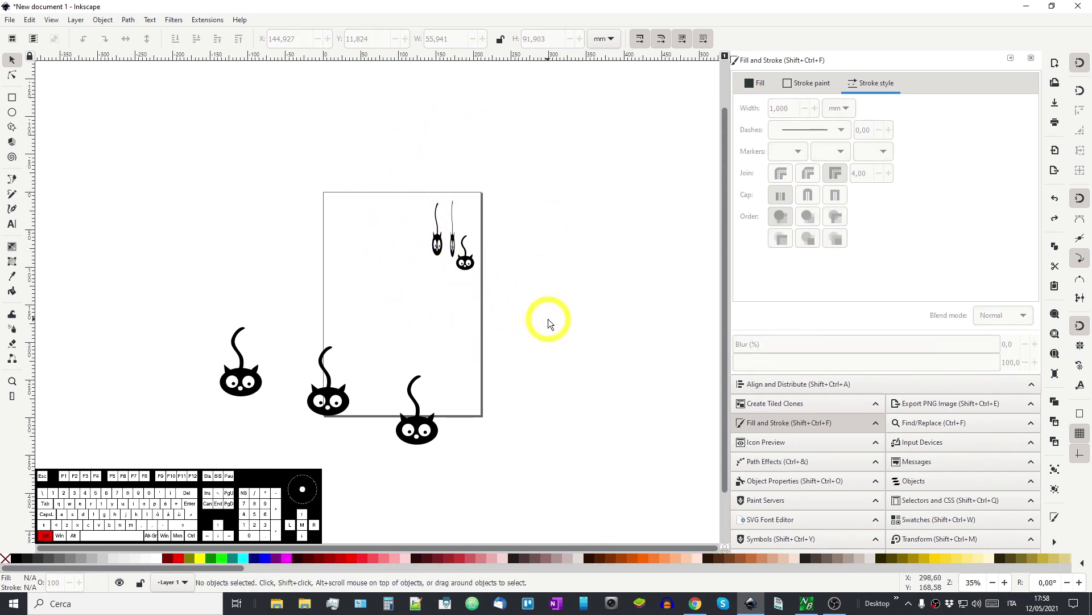
{"action": "key", "text": "ctrl+z"}
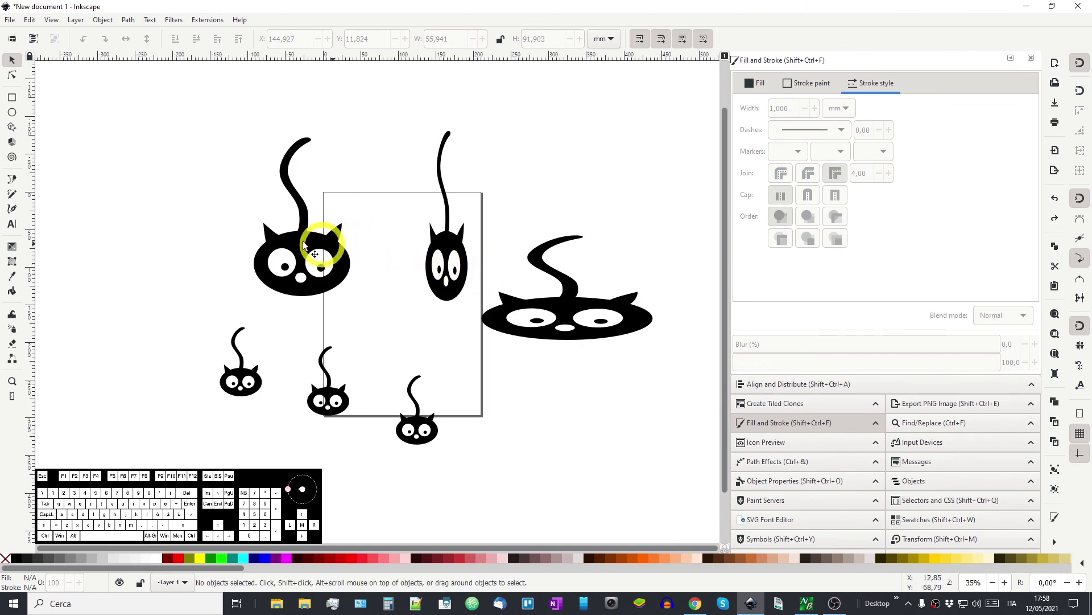
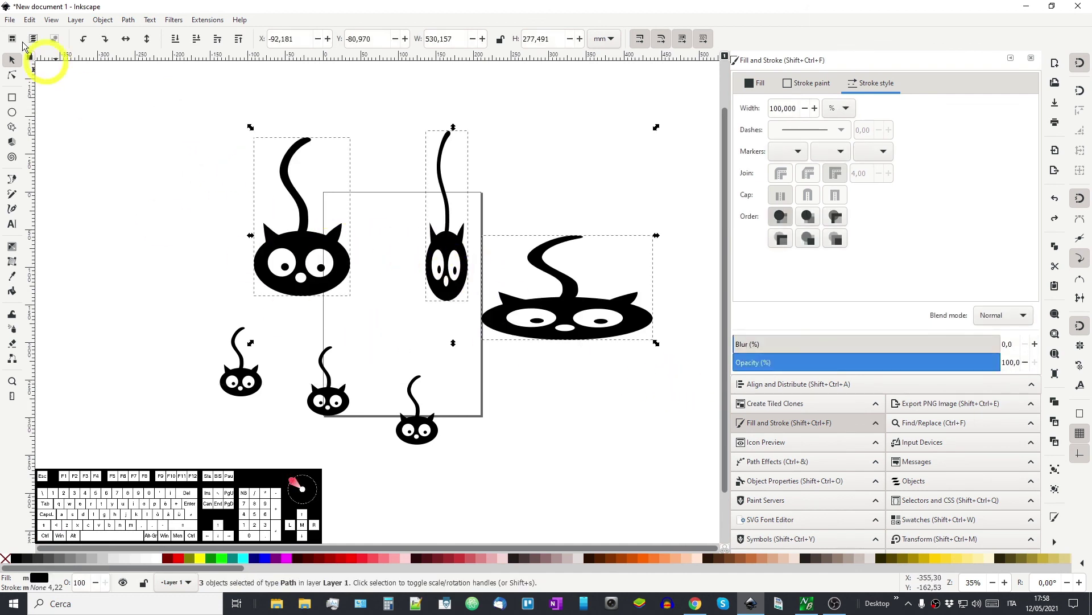
{"action": "left_click", "coordinate": [41, 25]}
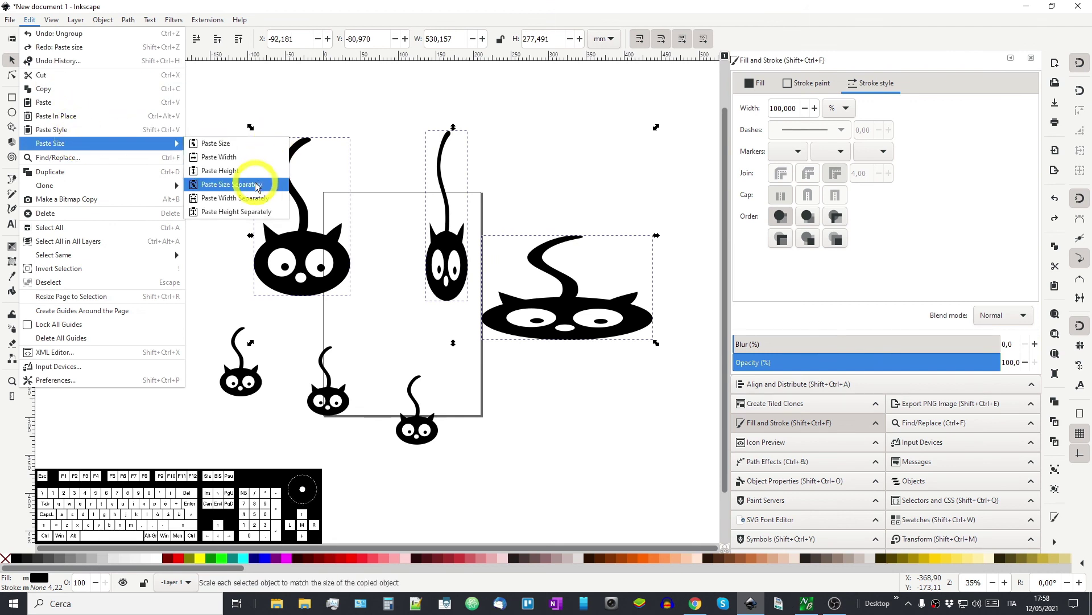
{"action": "left_click", "coordinate": [232, 161]}
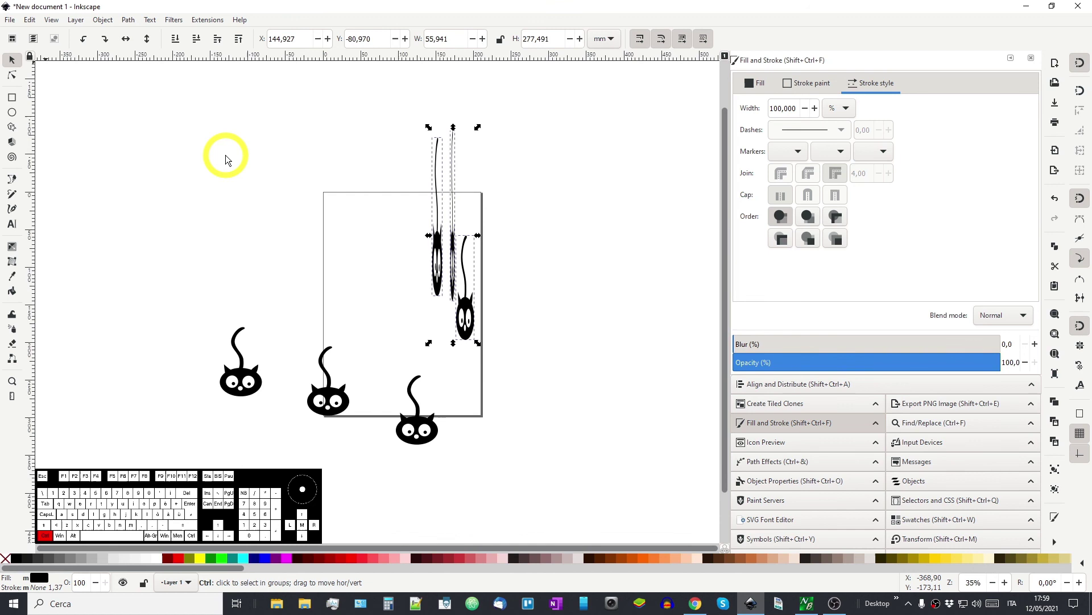
{"action": "key", "text": "ctrl+z"}
{"action": "left_click", "coordinate": [35, 25]}
{"action": "left_click", "coordinate": [253, 176]}
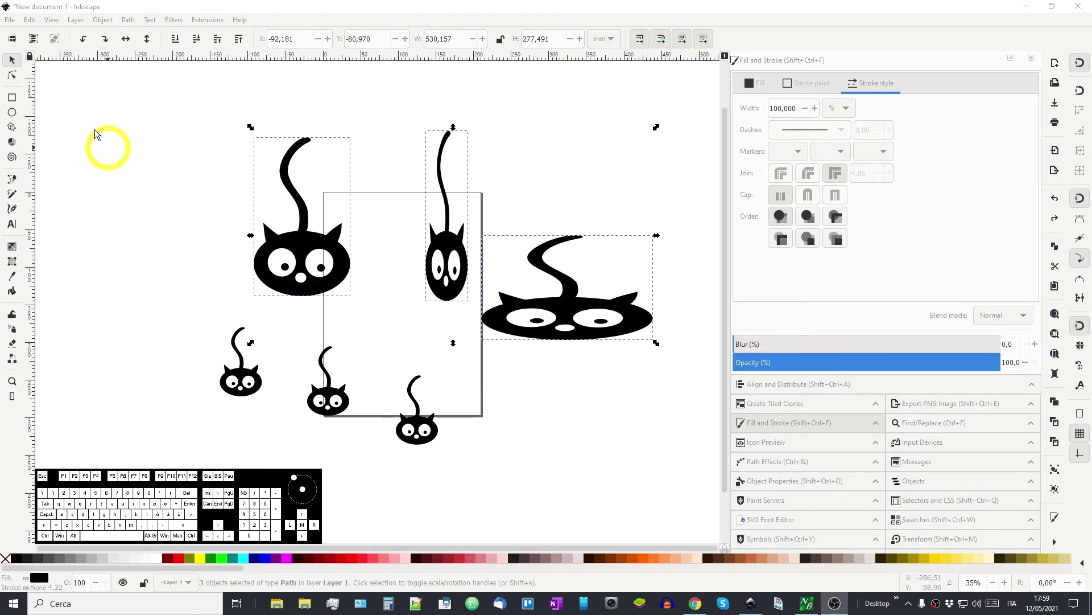
{"action": "left_click", "coordinate": [33, 23]}
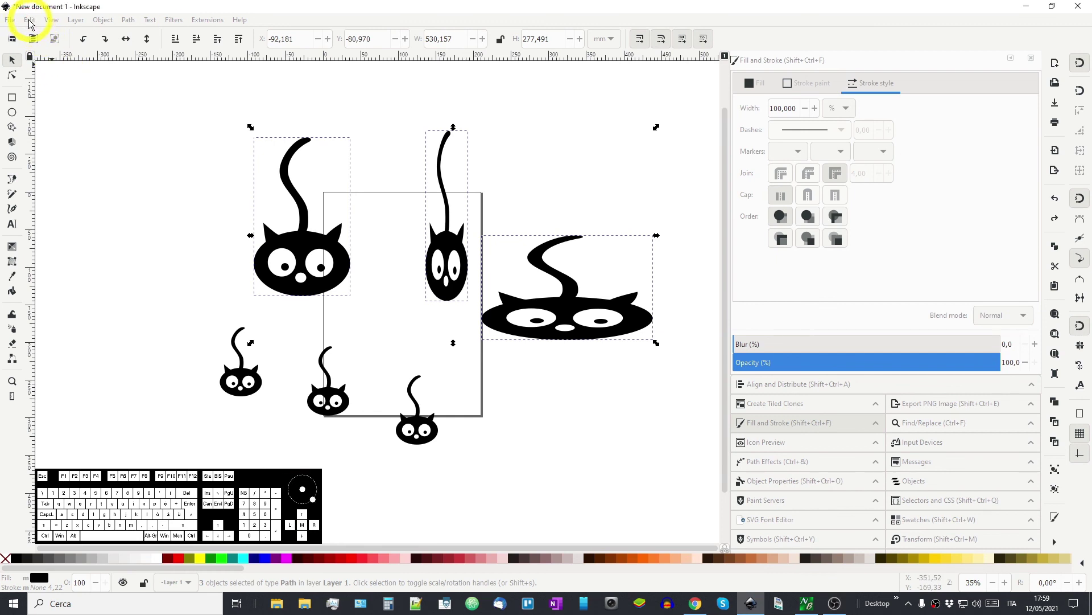
{"action": "left_click", "coordinate": [36, 26]}
{"action": "left_click", "coordinate": [35, 25]}
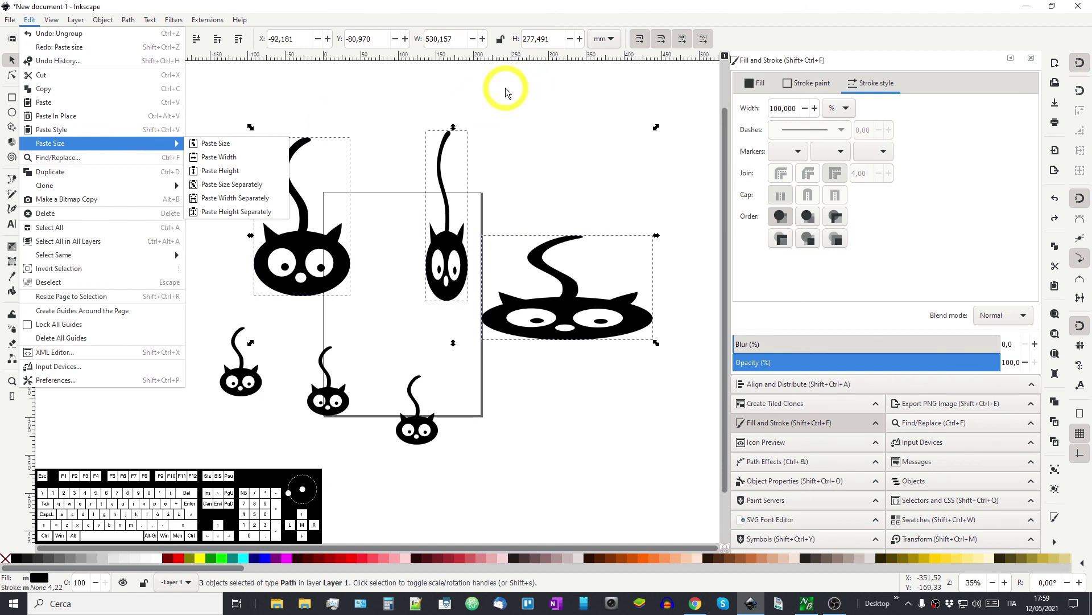
{"action": "left_click", "coordinate": [512, 93]}
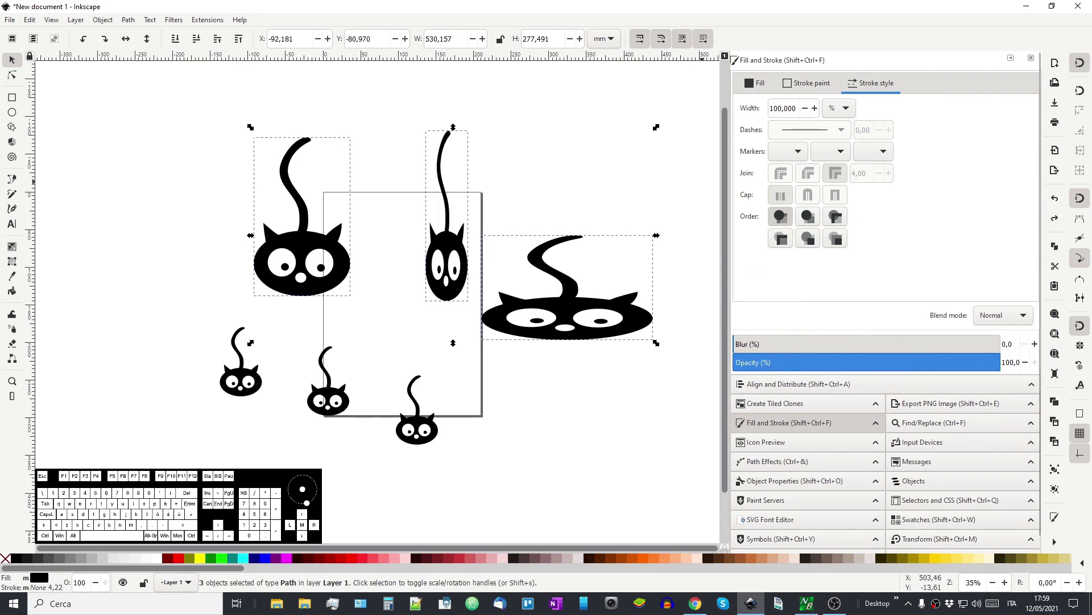